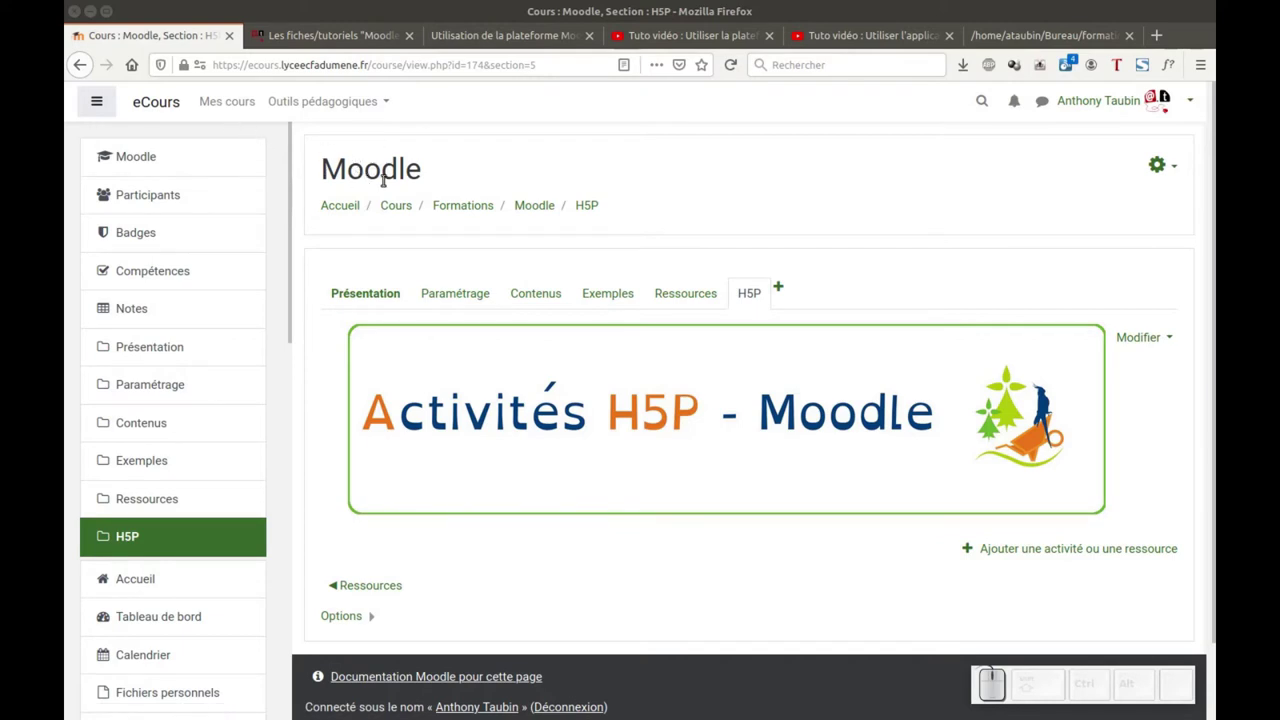
- Add a new H5P 'Contenu interactif' activity to the course's H5P section
left_click(1168, 164)
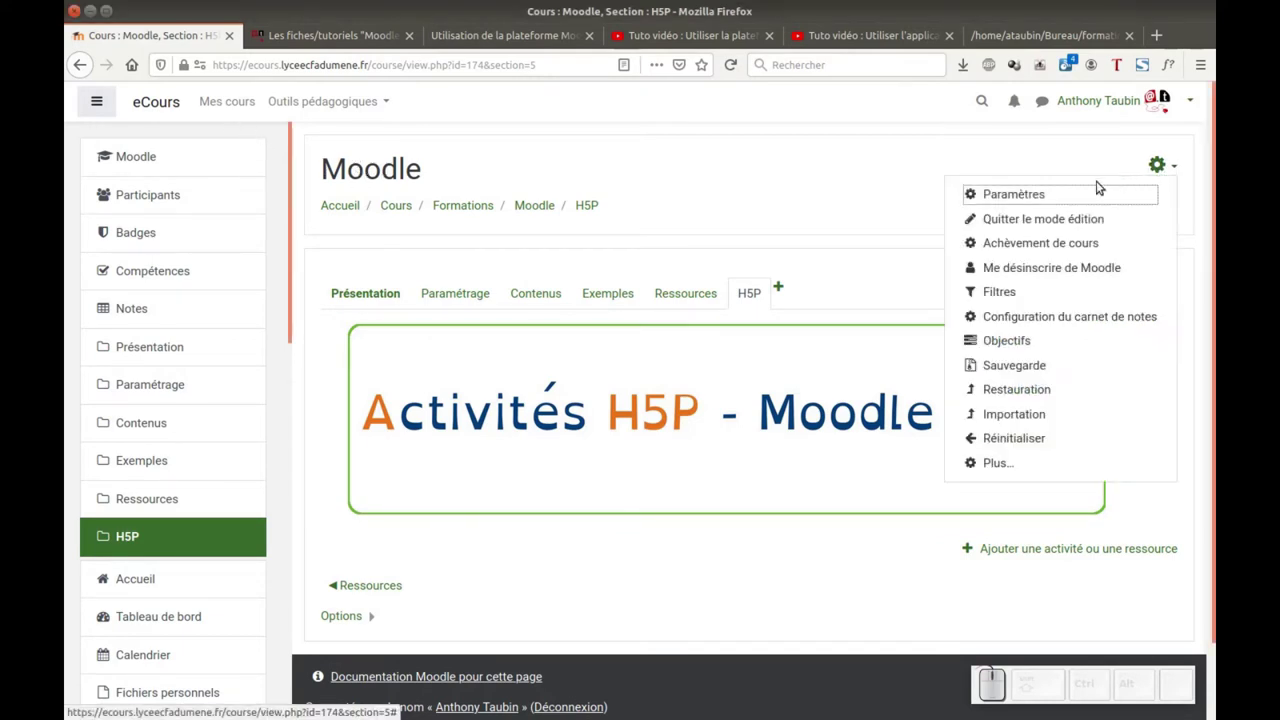
left_click(889, 215)
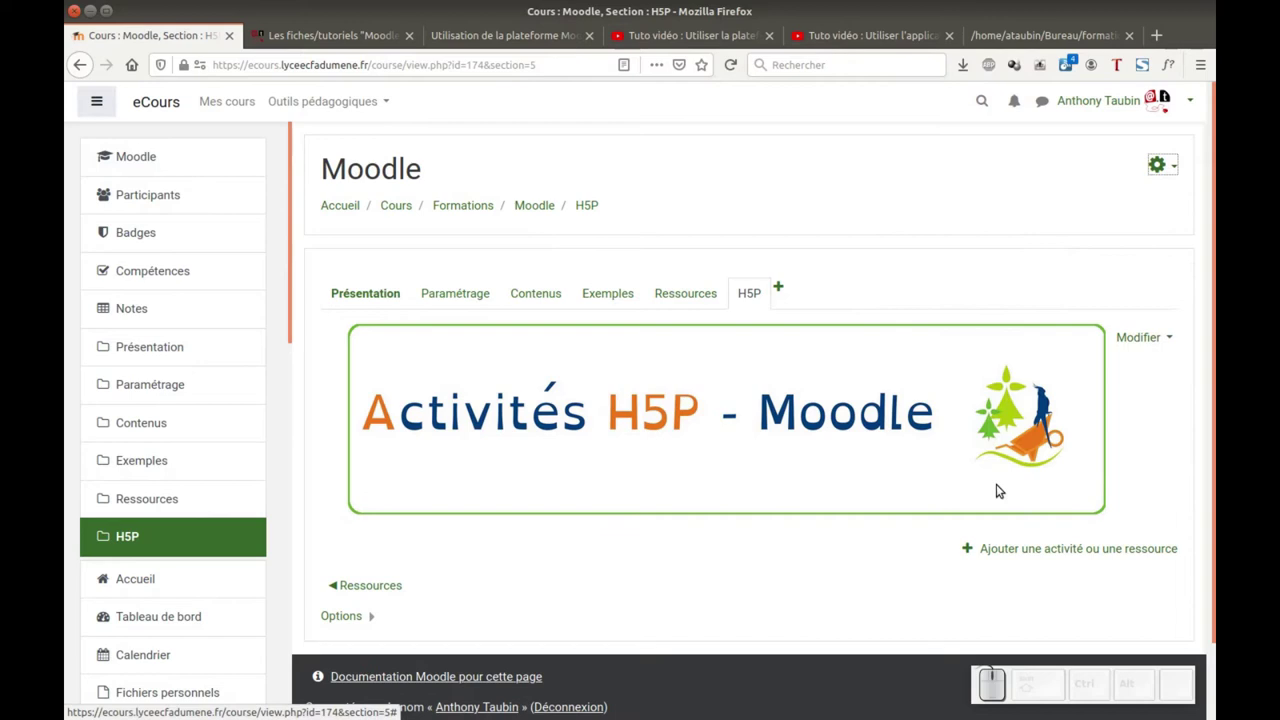
left_click(1079, 548)
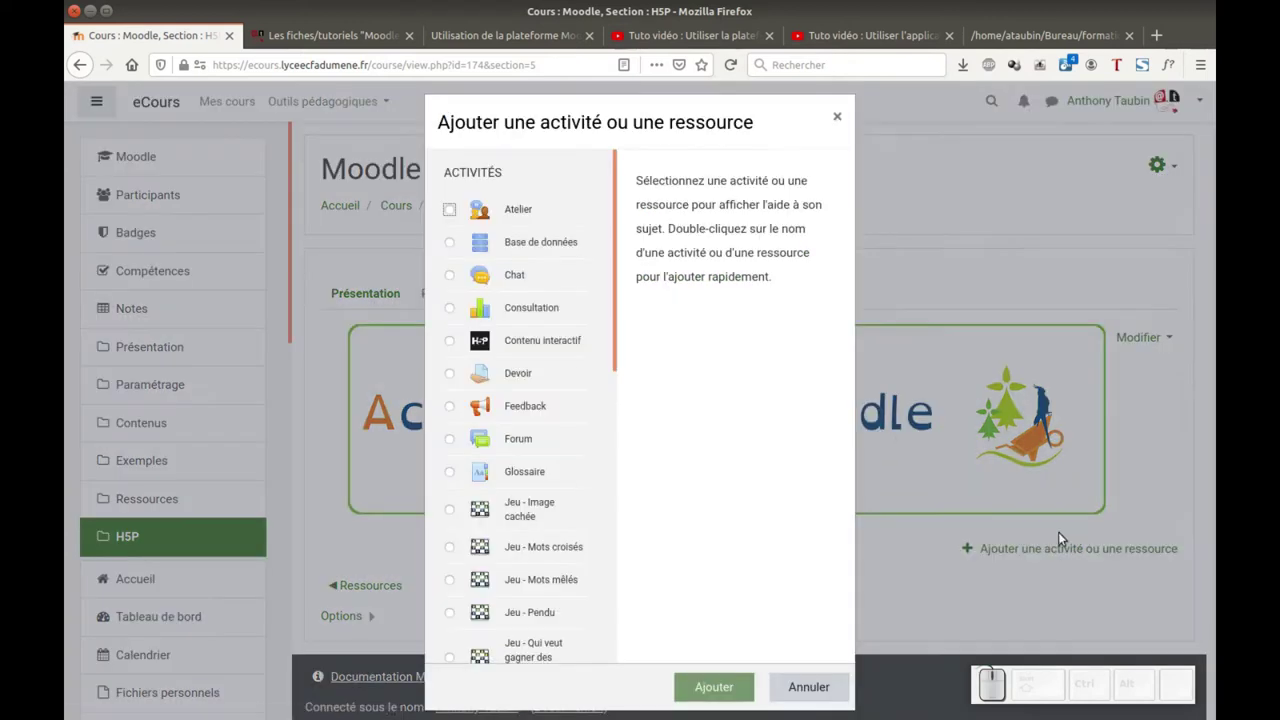
left_click(521, 336)
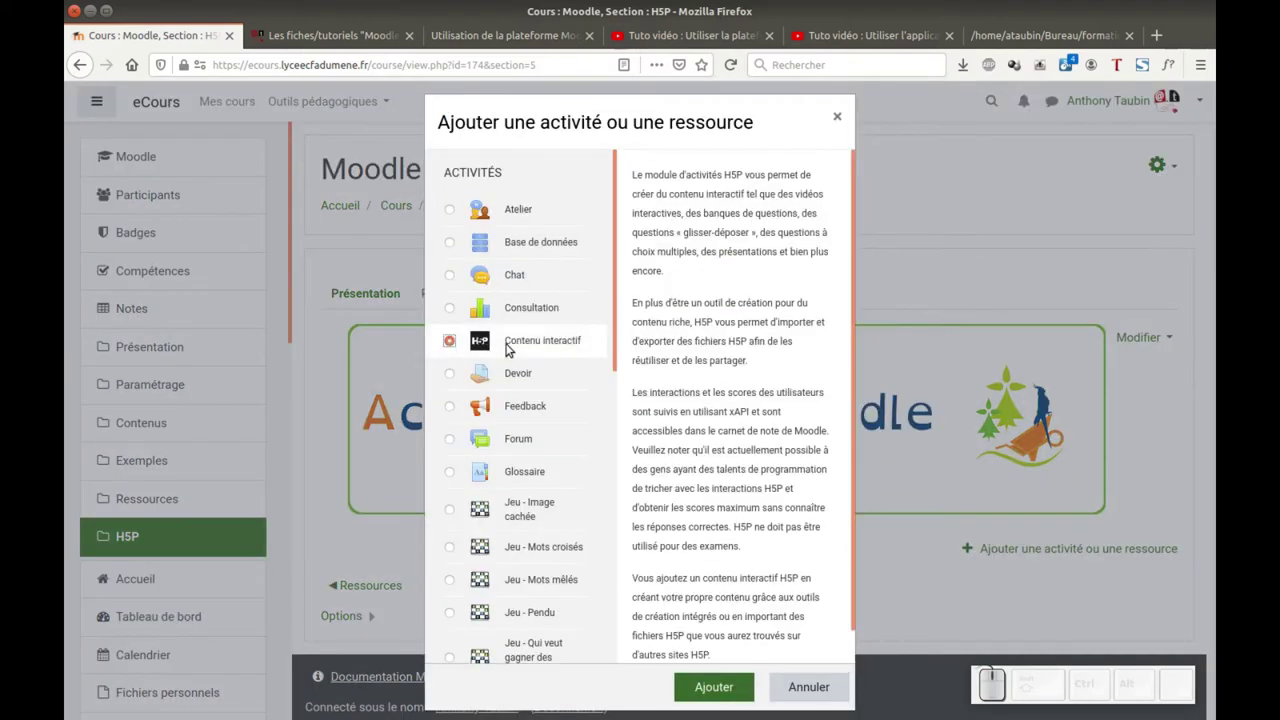
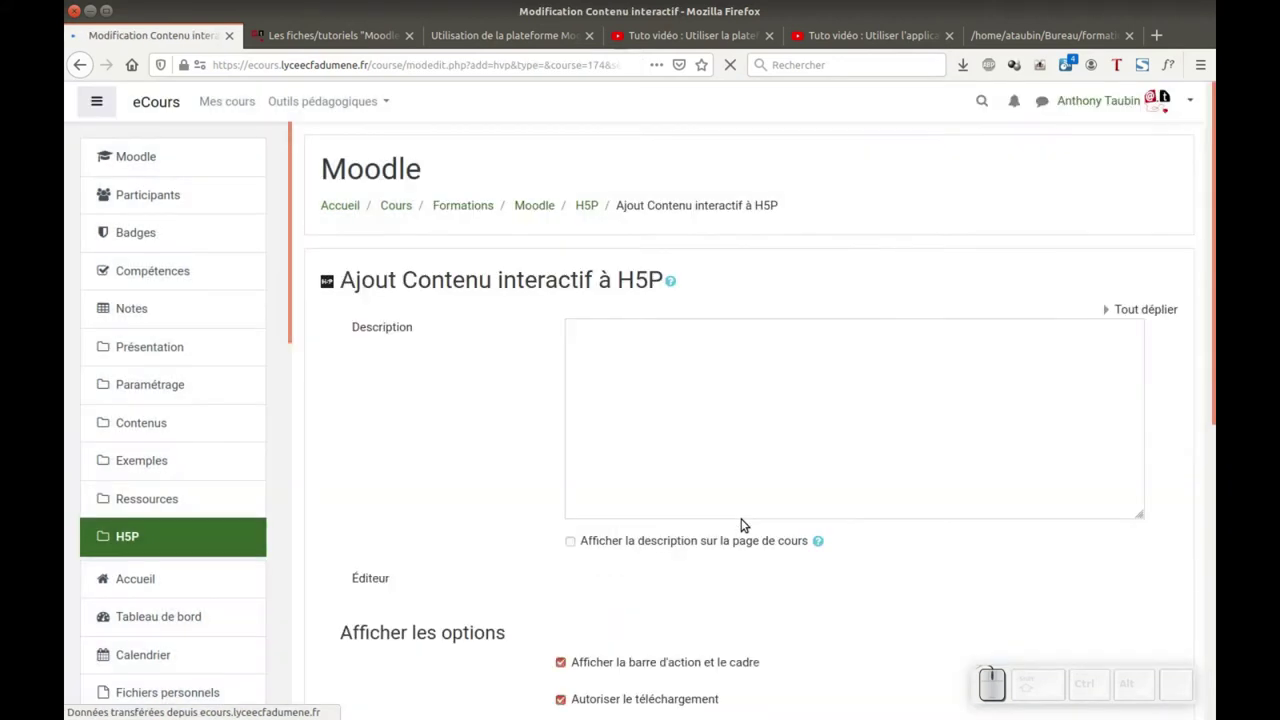
- Scroll through the H5P content-type list to reach Image Hotspots
scroll("down", 3)
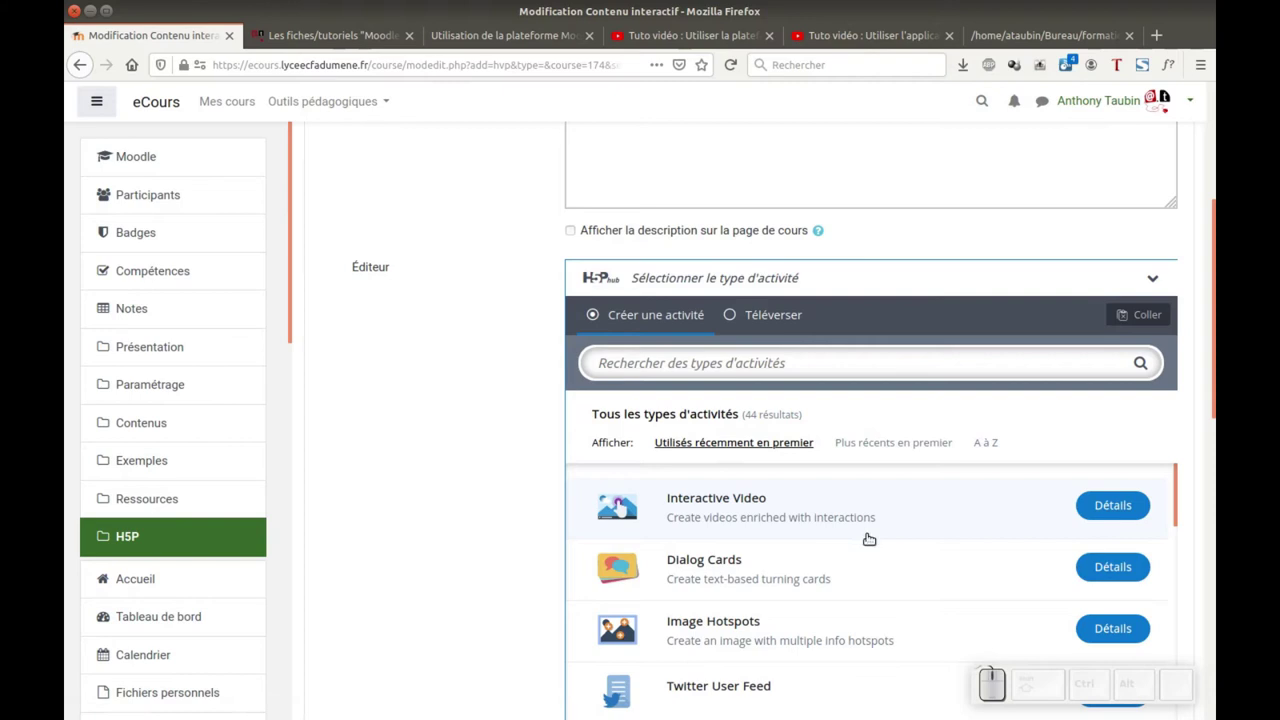
scroll("down", 3)
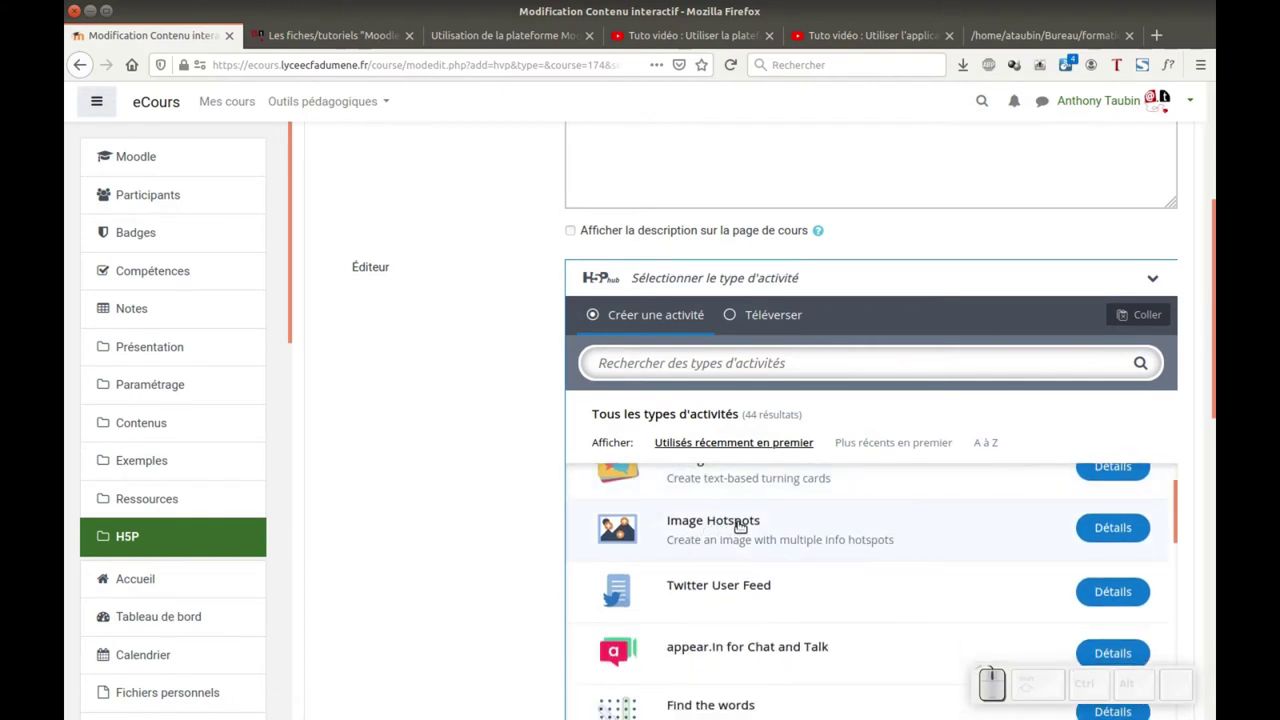
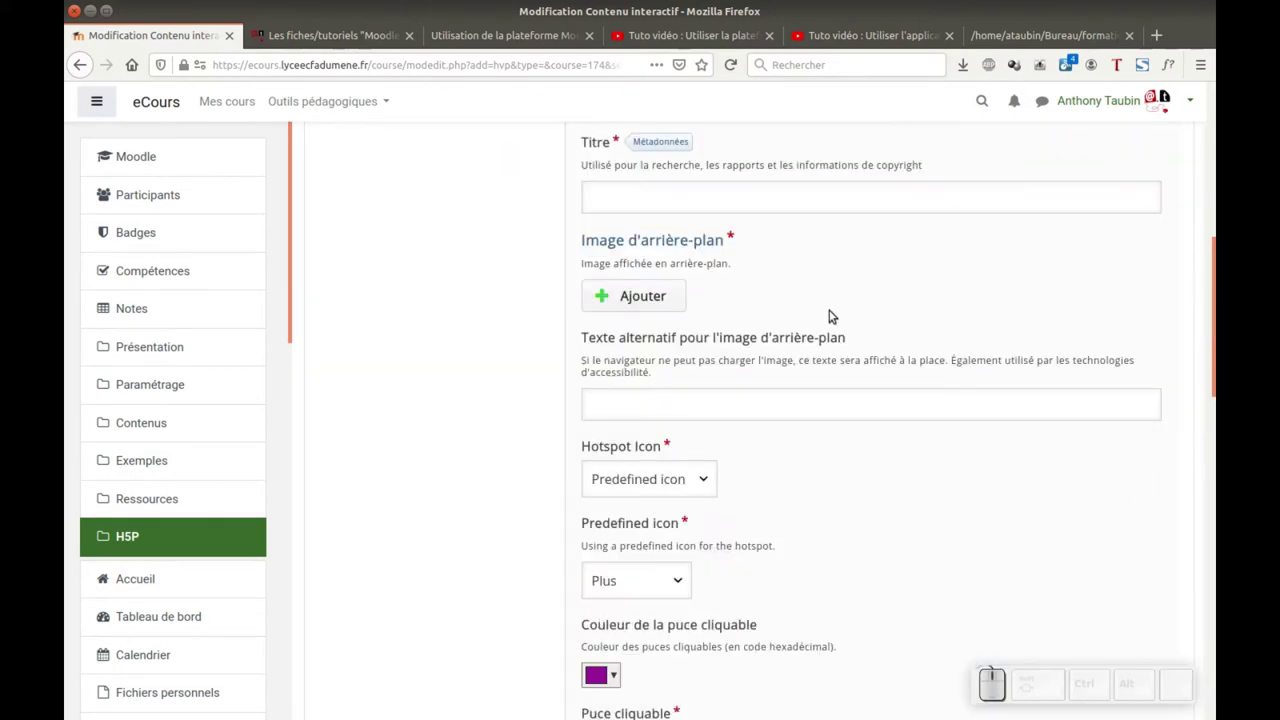
- Title the activity 'Interface de Moodle' and set its metadata licence to CC0 1.0 universal
scroll("up", 3)
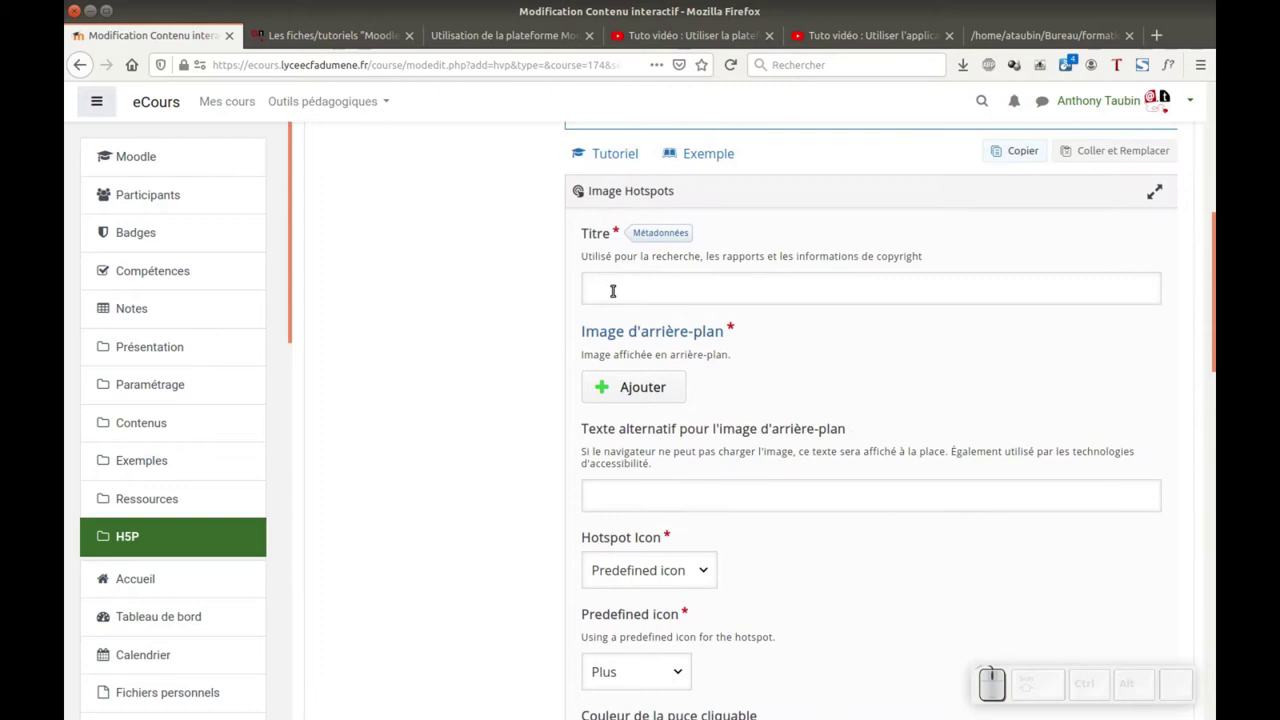
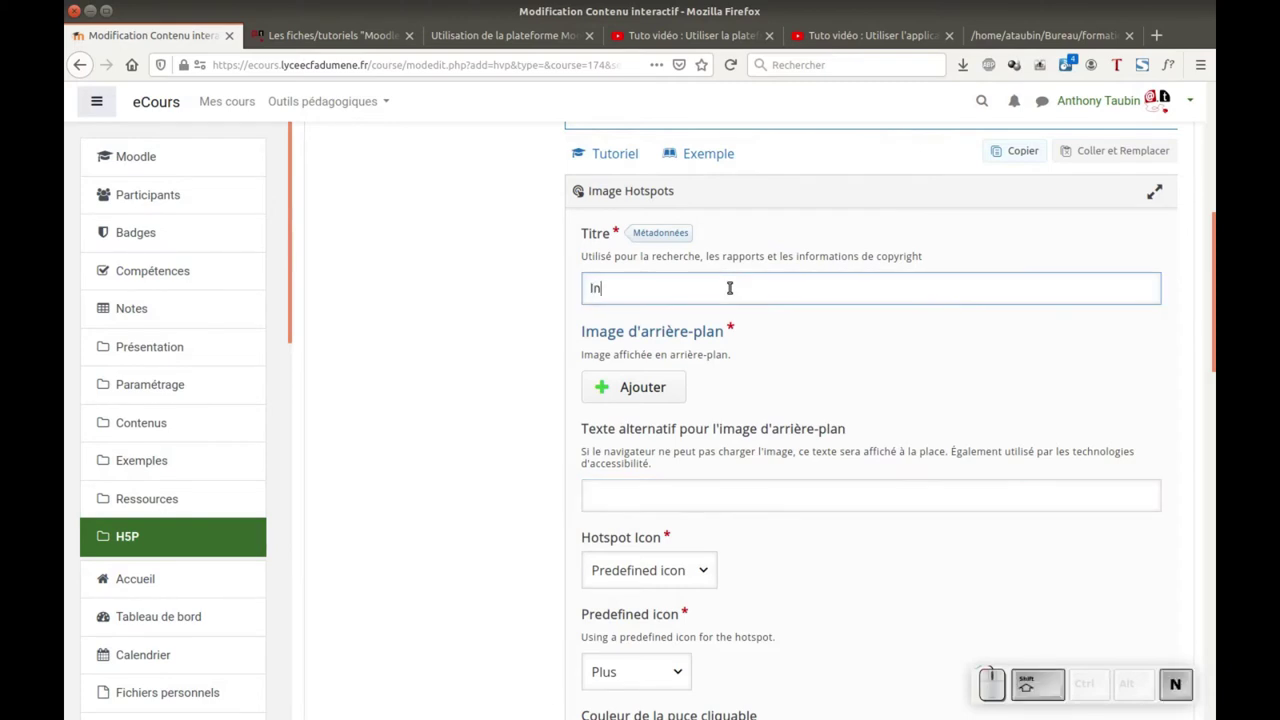
key("shift+space")
key("shift+space")
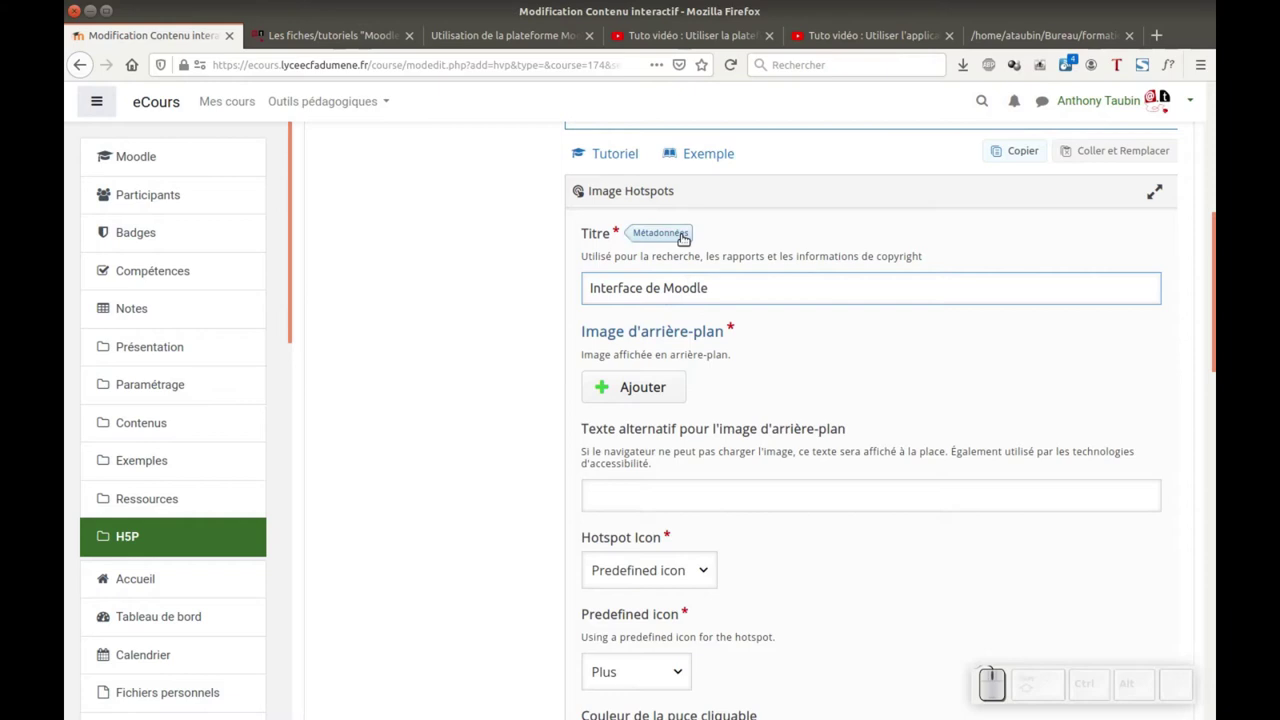
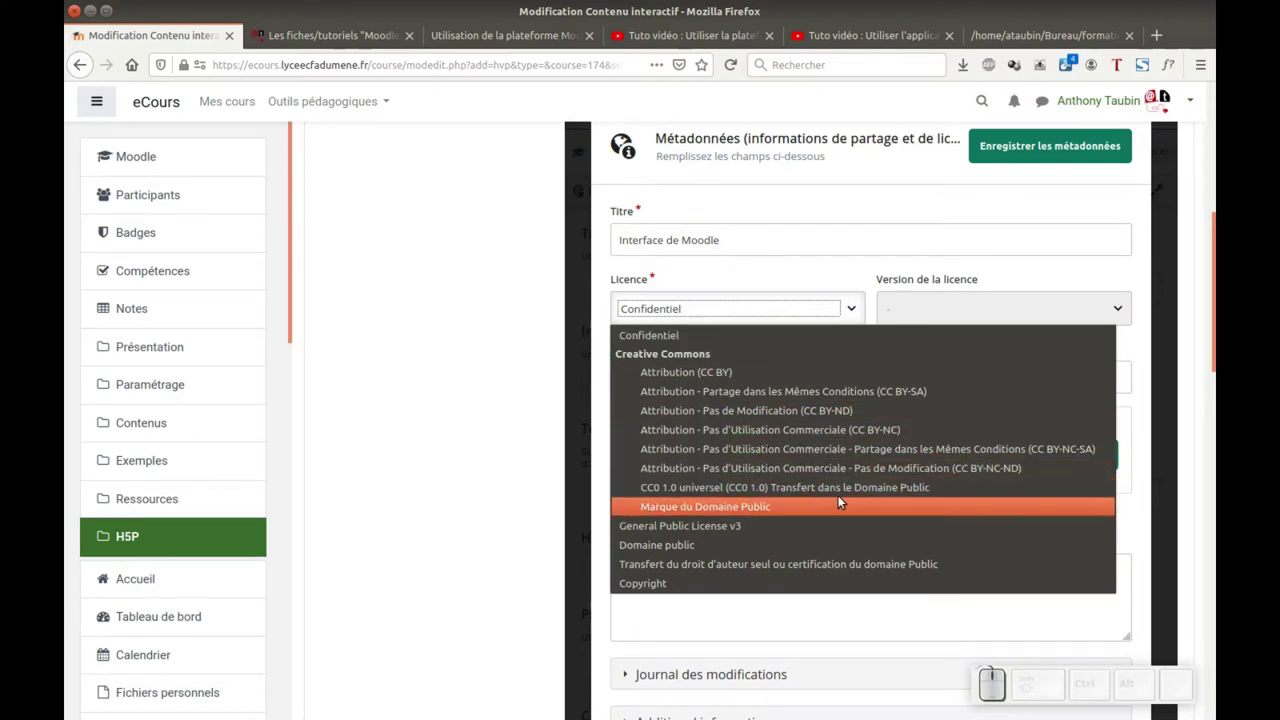
left_click(795, 485)
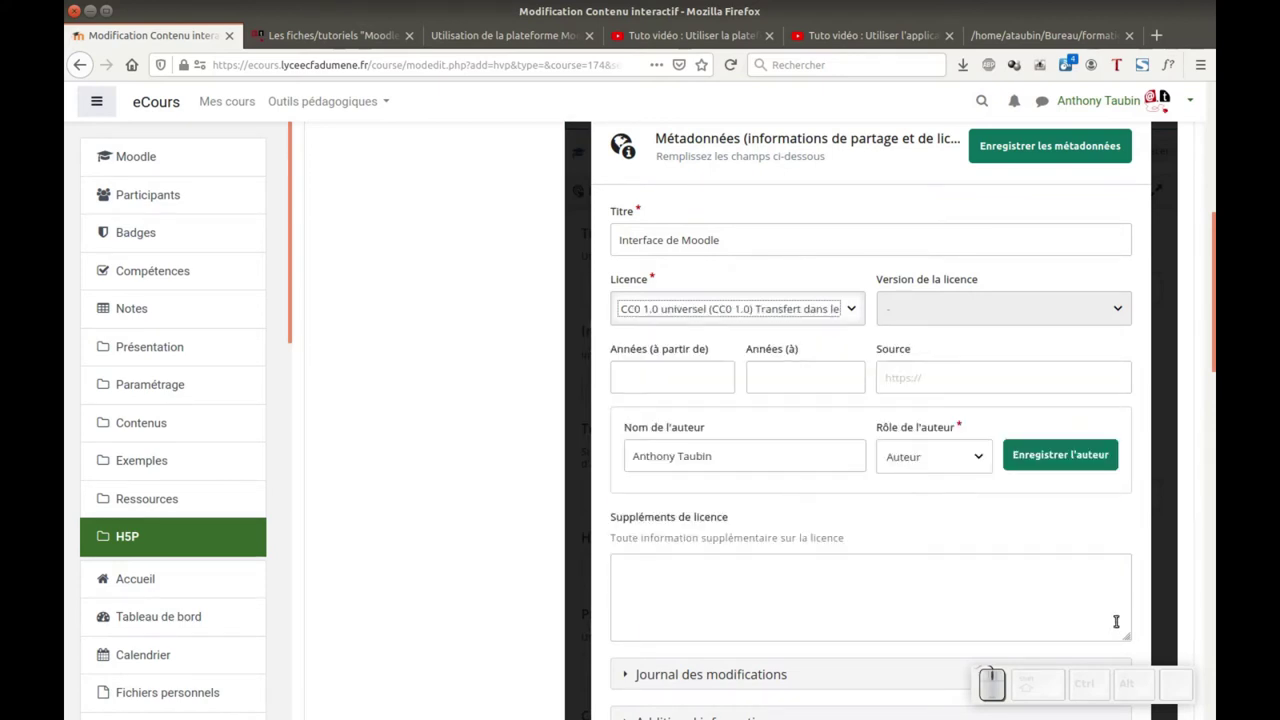
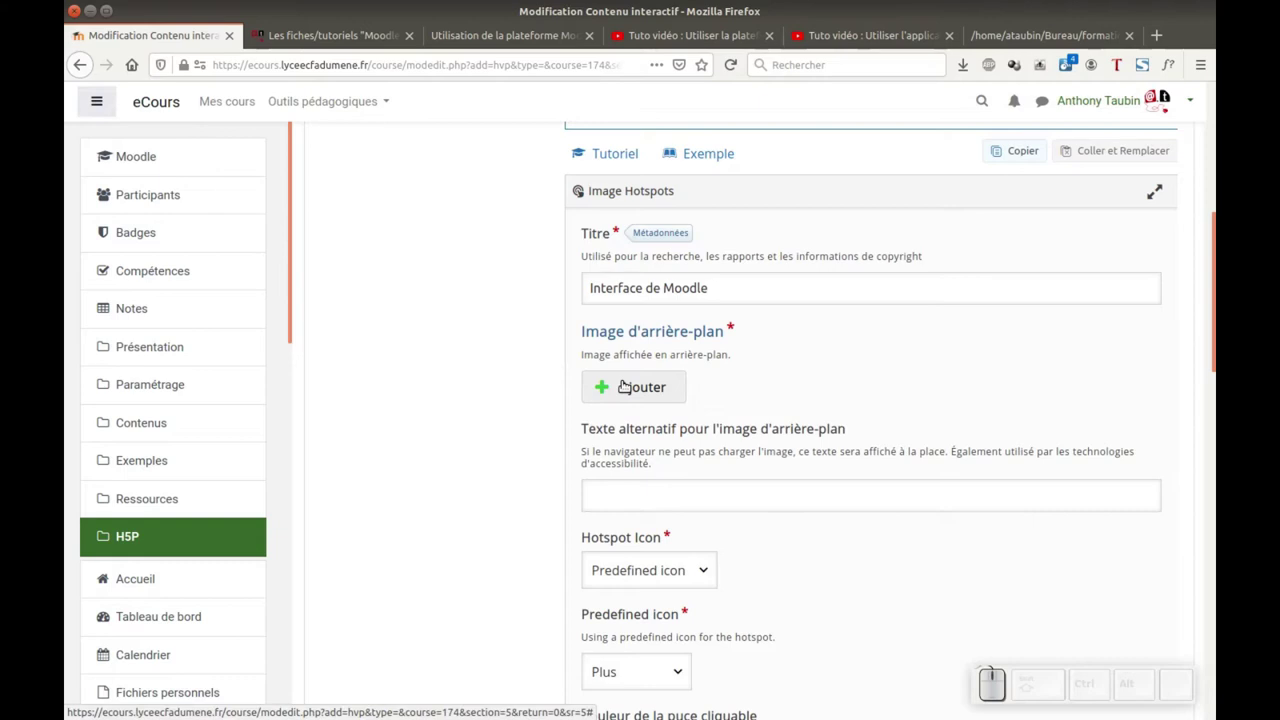
- Upload a Moodle course screenshot as background image and fill in its copyright author and licence
left_click(653, 381)
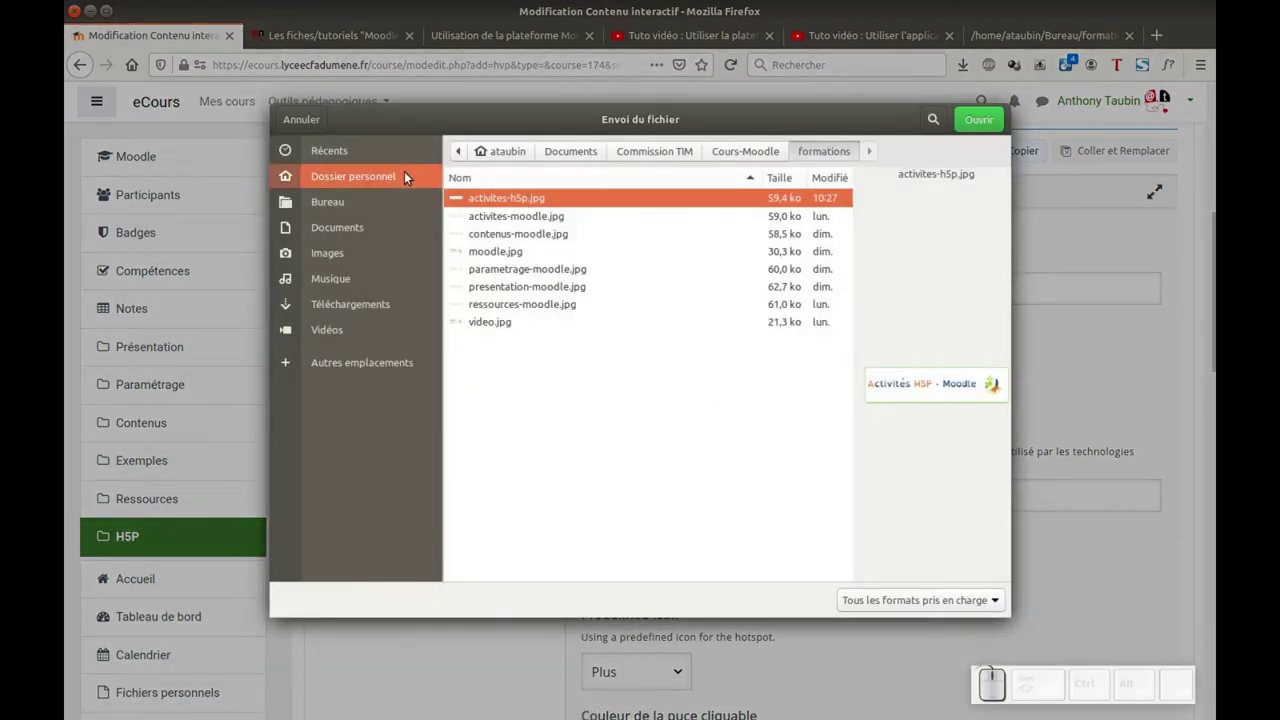
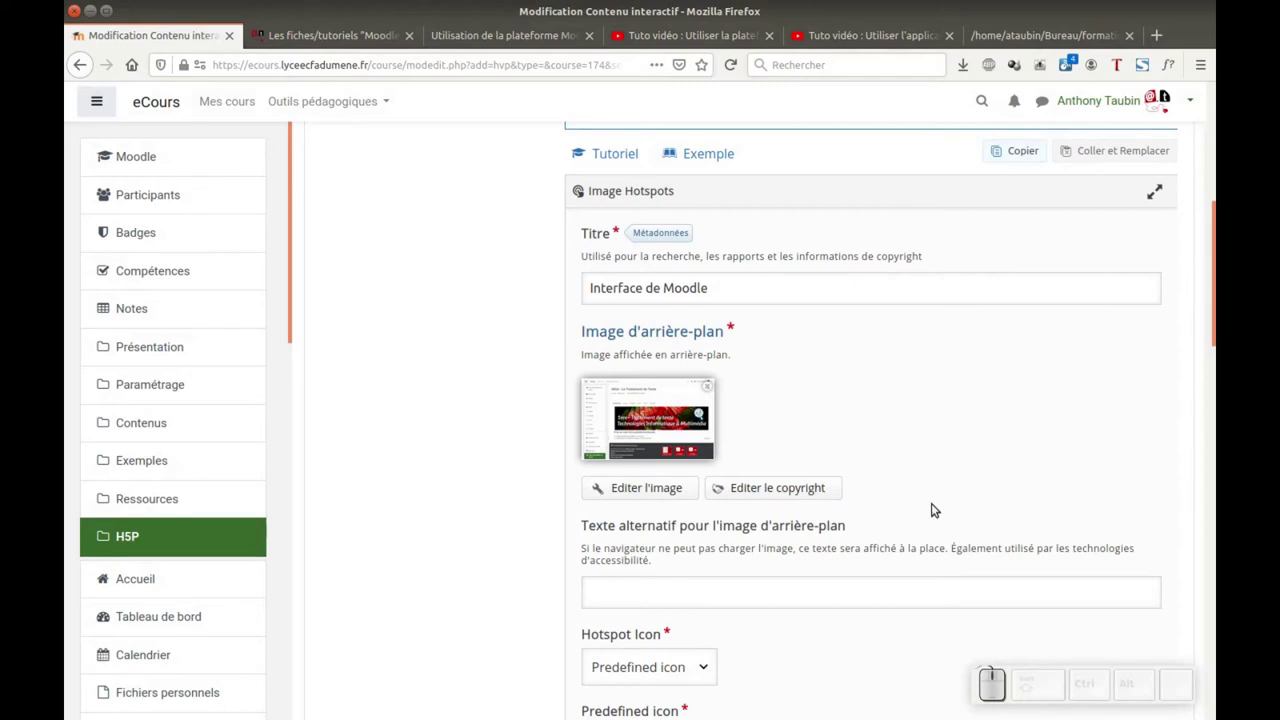
scroll("down", 3)
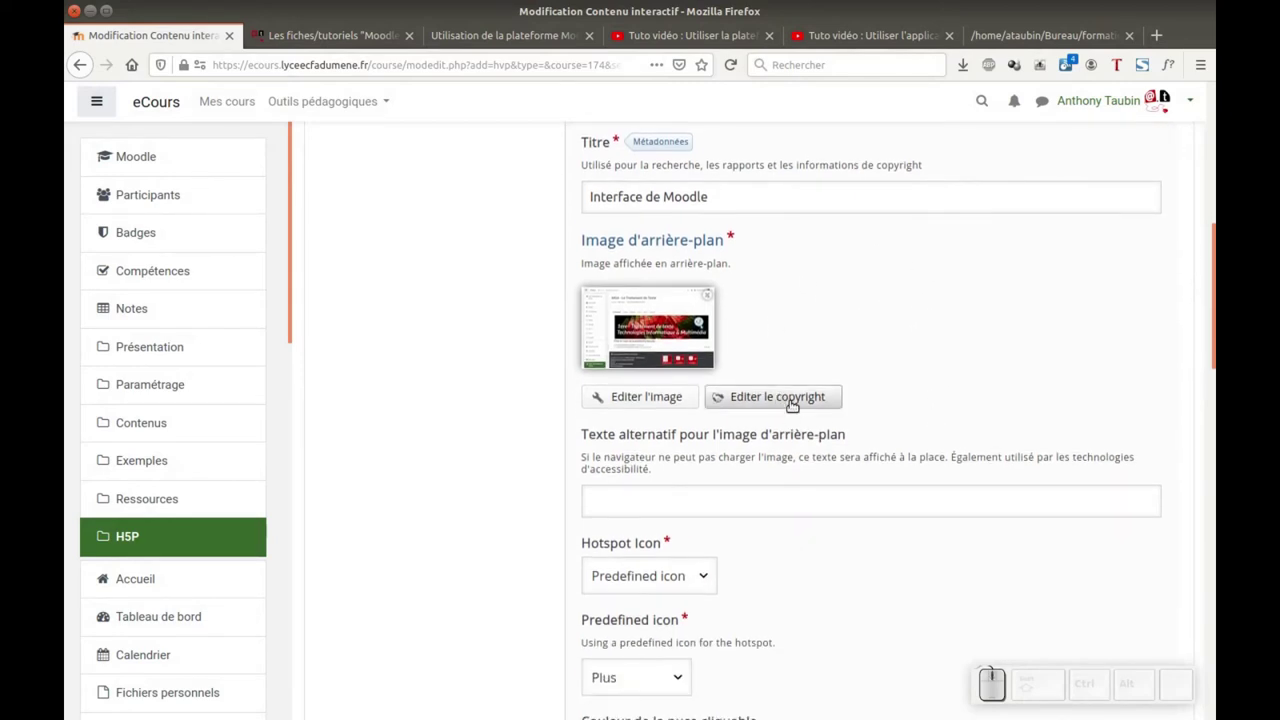
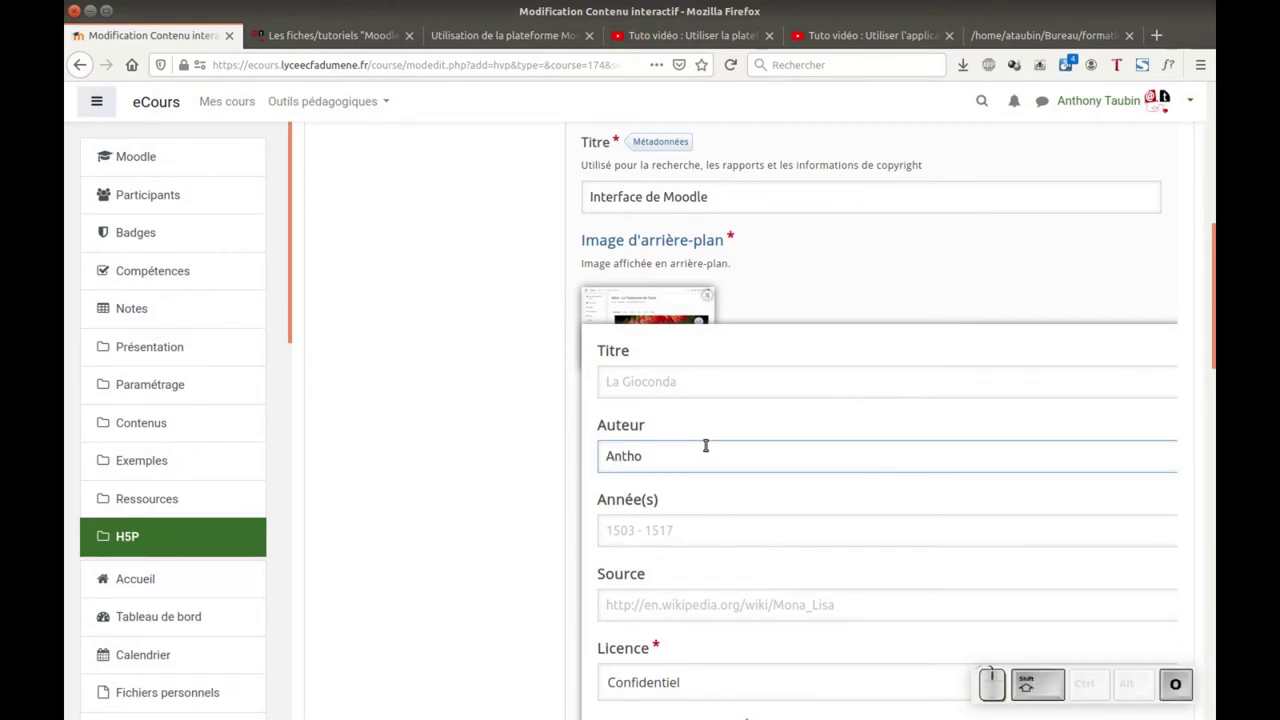
key("shift+space")
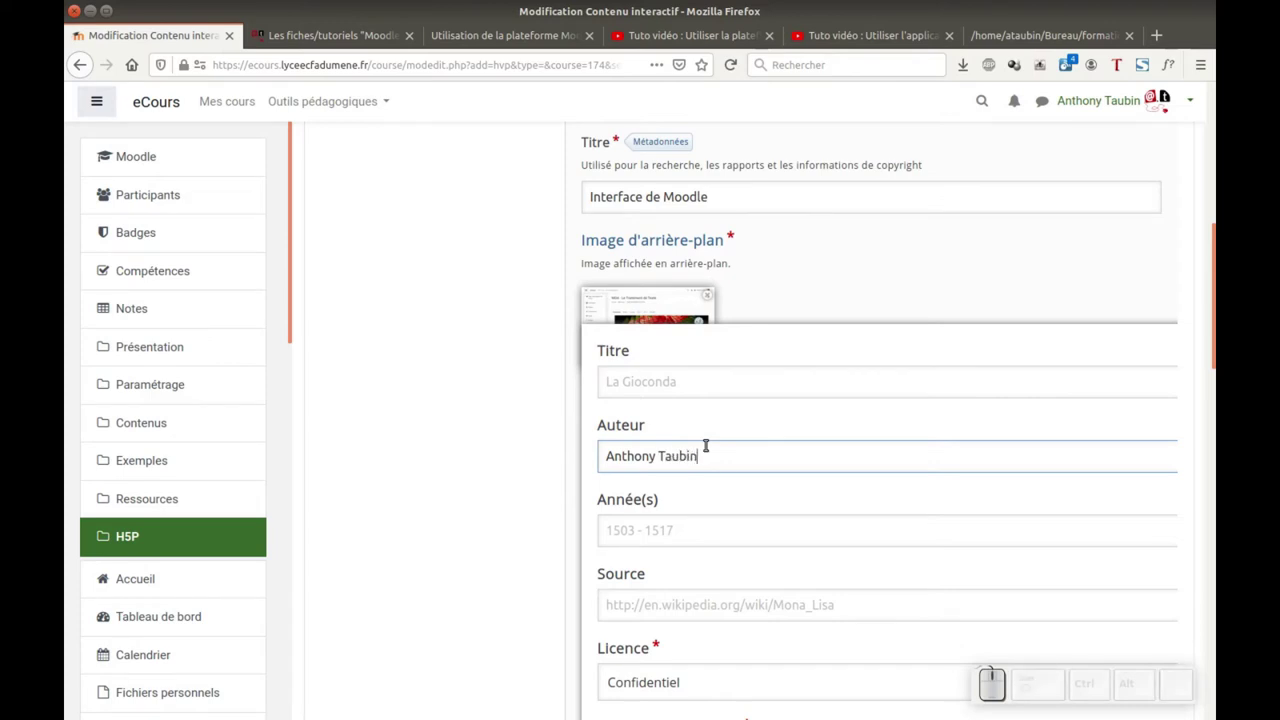
left_click(899, 687)
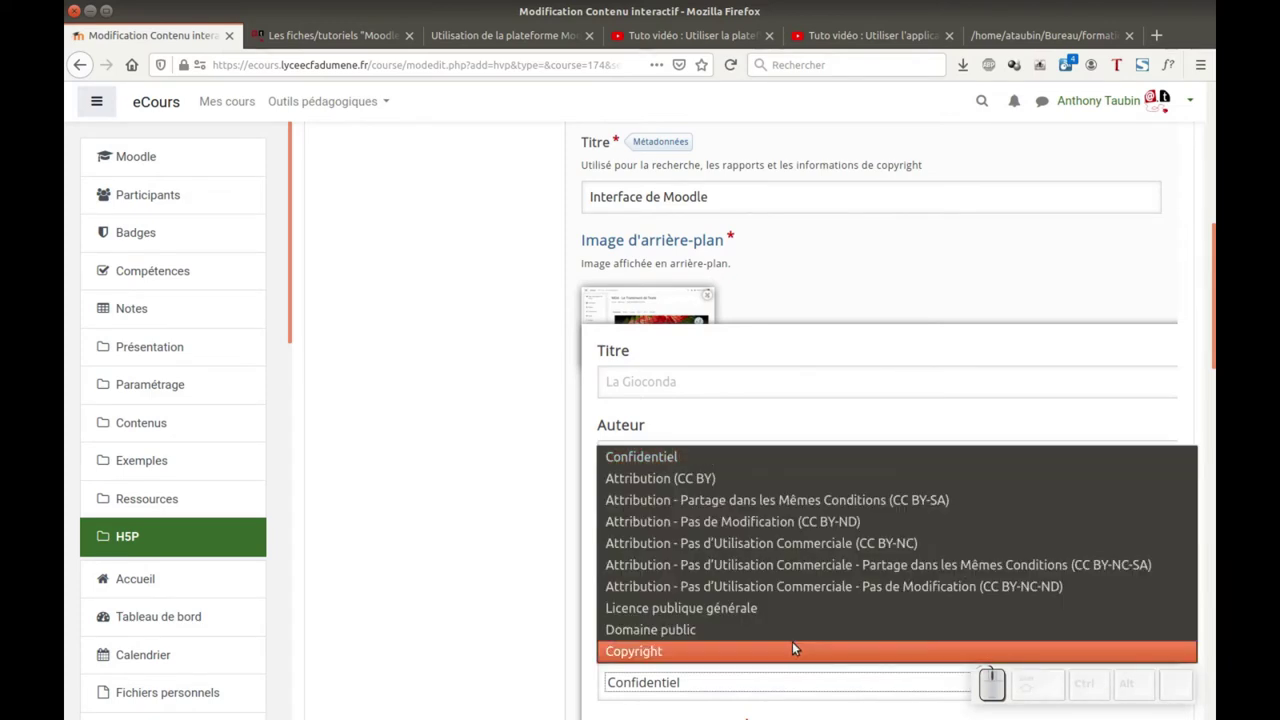
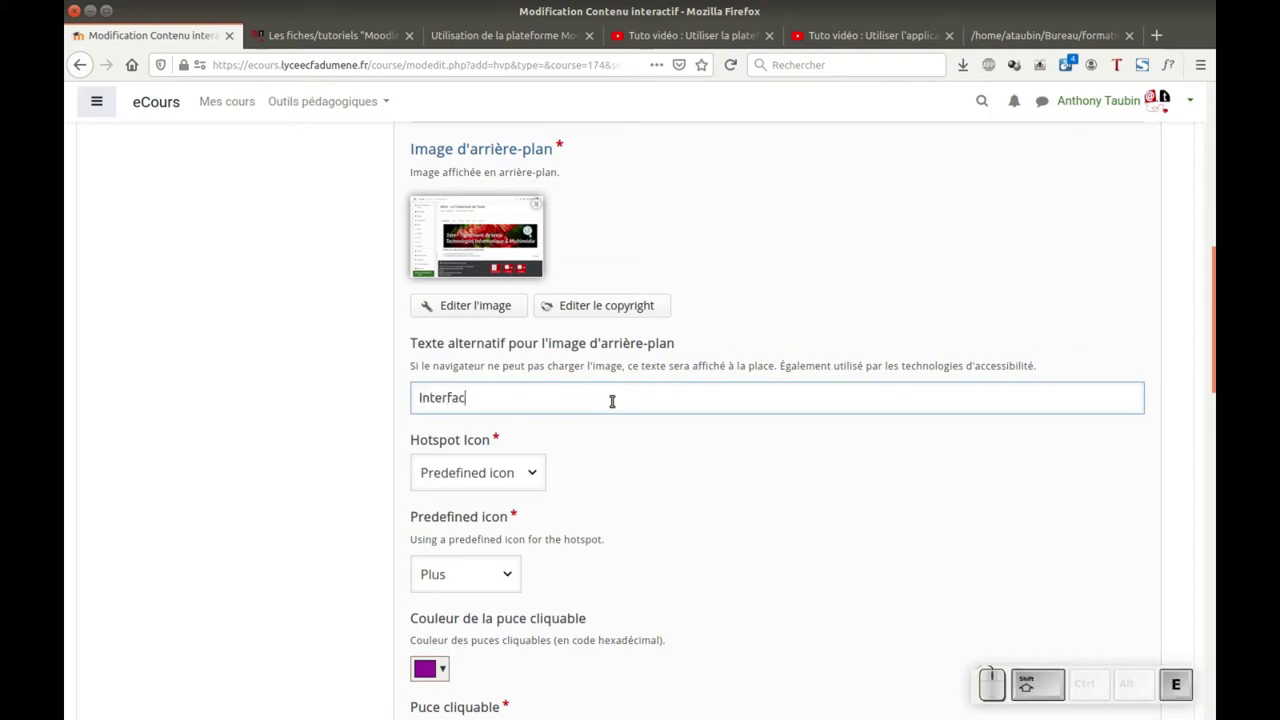
- Set the background image's alternative text to 'Interface de Moodle', keeping the predefined Plus hotspot icon
key("shift+space")
key("shift+space")
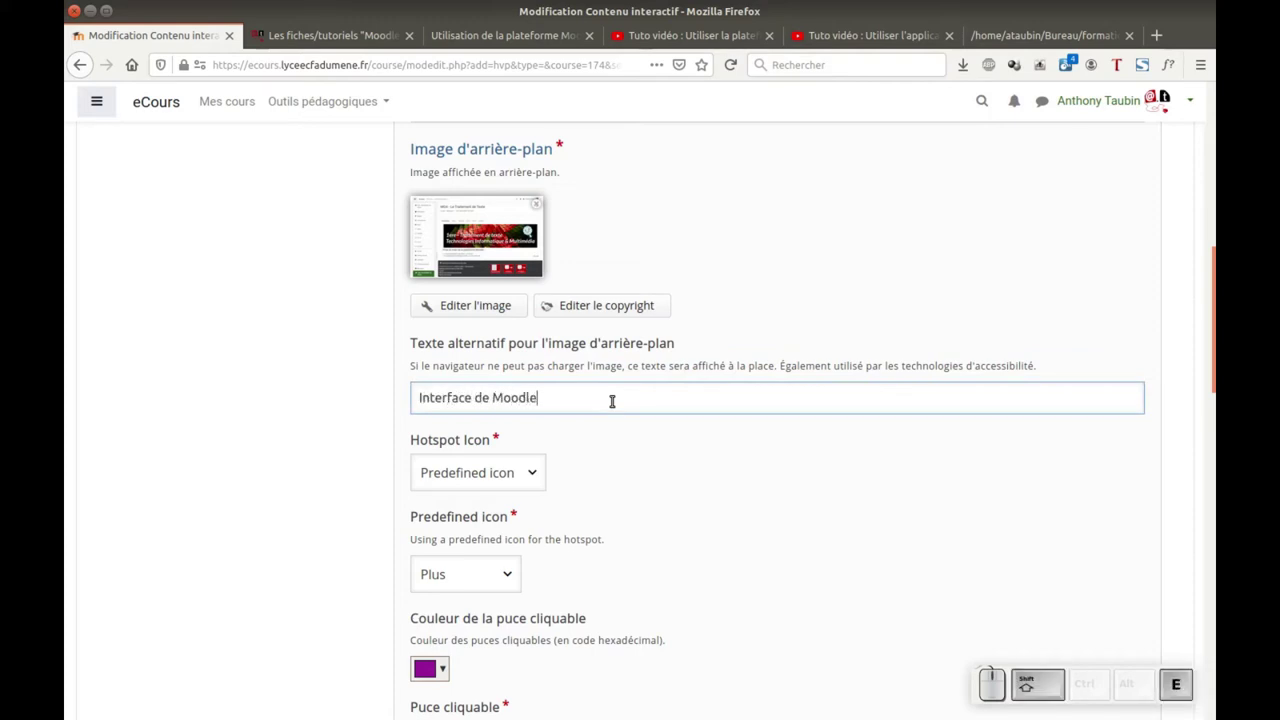
left_click(533, 472)
scroll("down", 3)
left_click(543, 430)
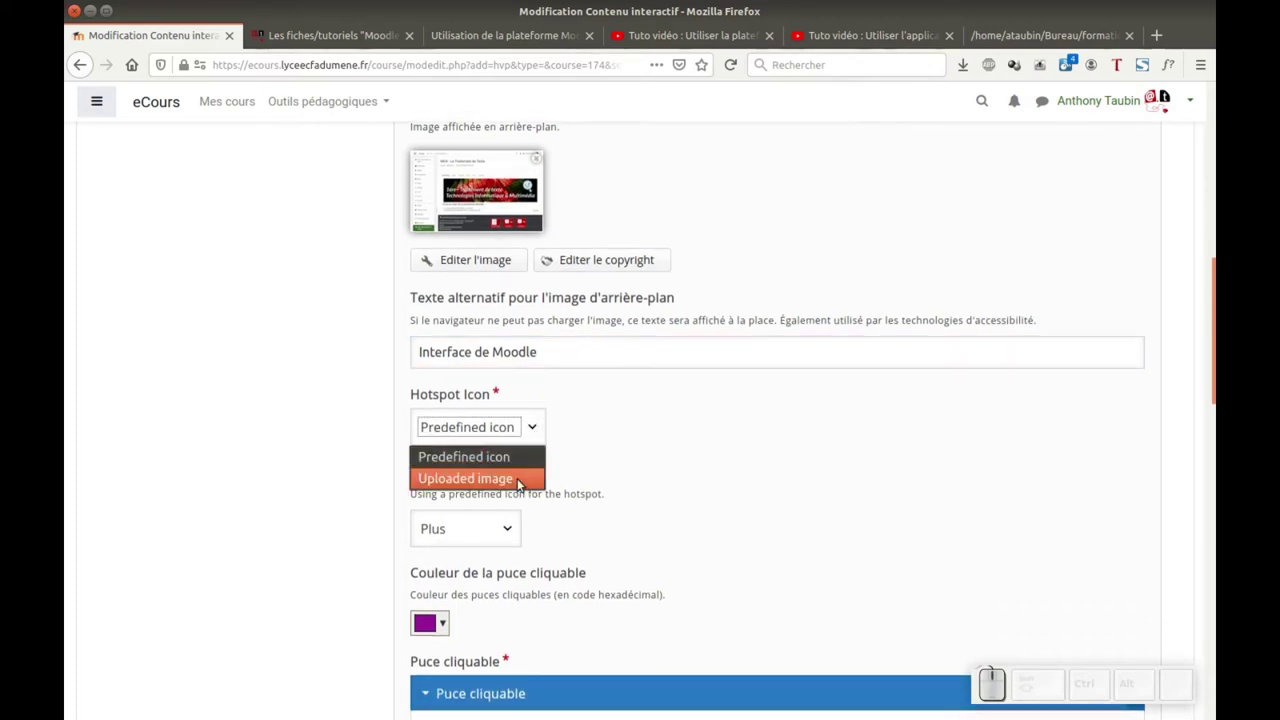
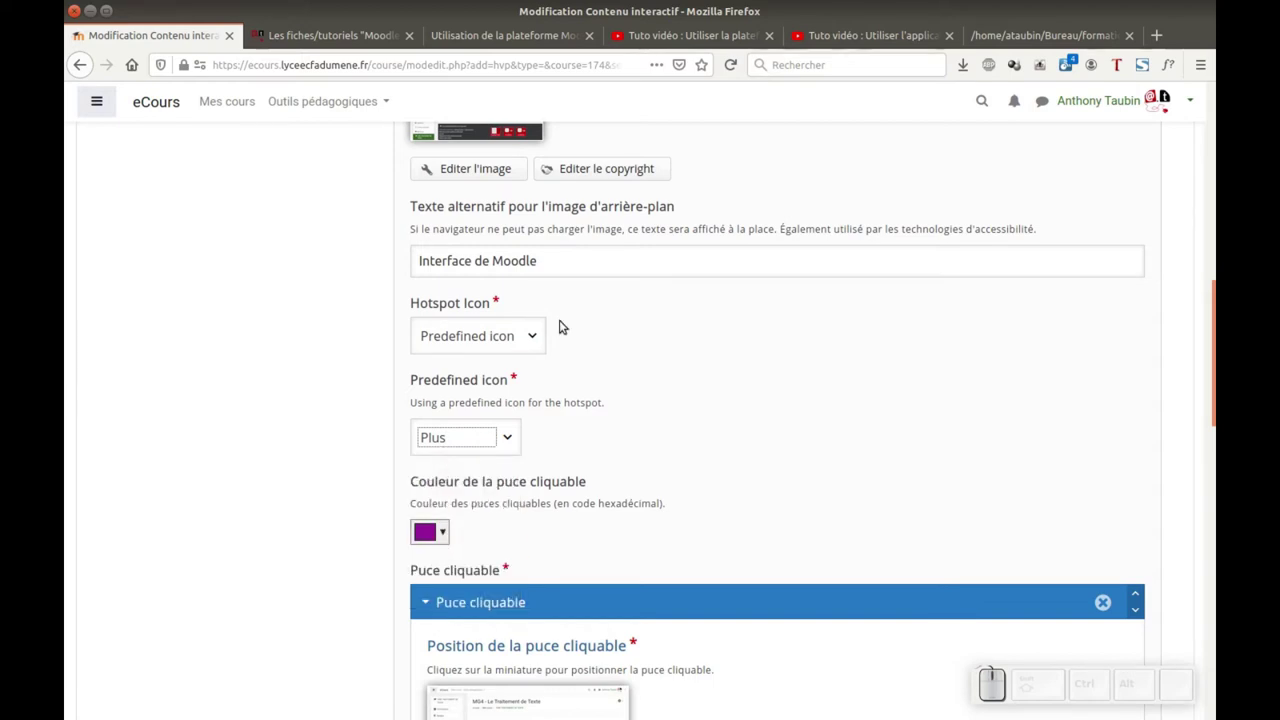
- Create the 'Fil d'ariane' hotspot popup with the fil-ariane.png screenshot and matching alt text
left_click(1038, 40)
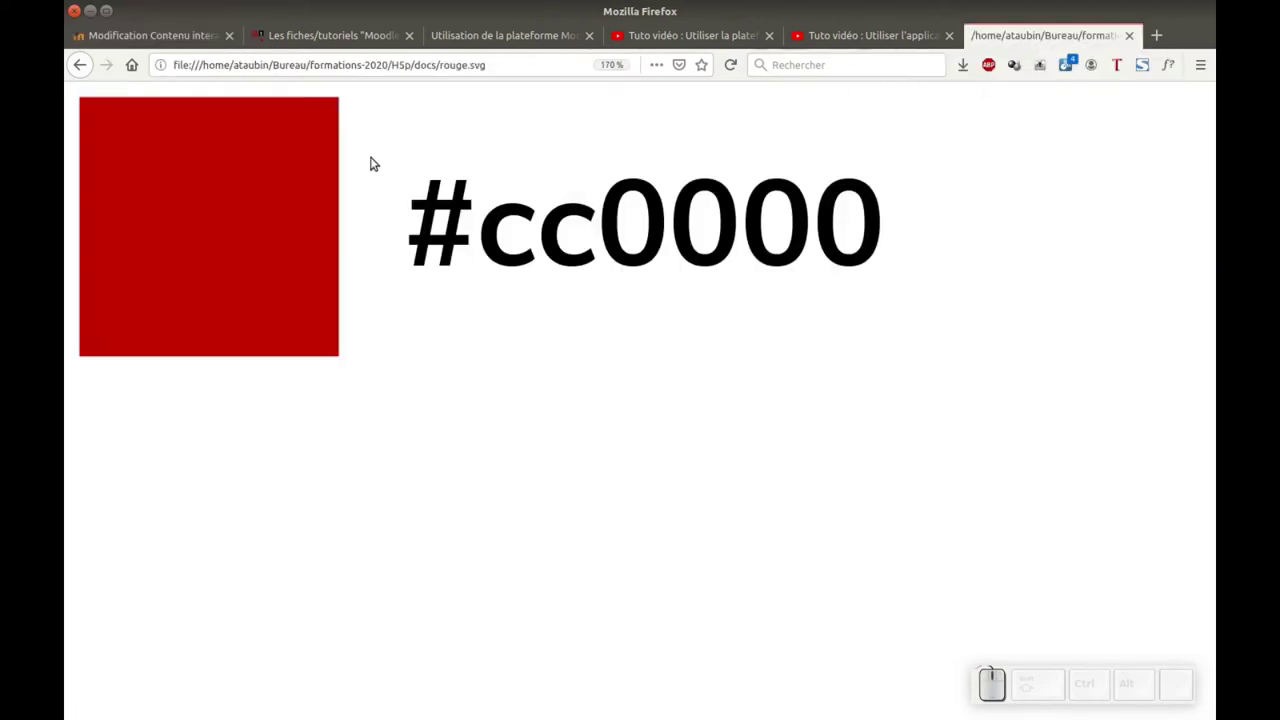
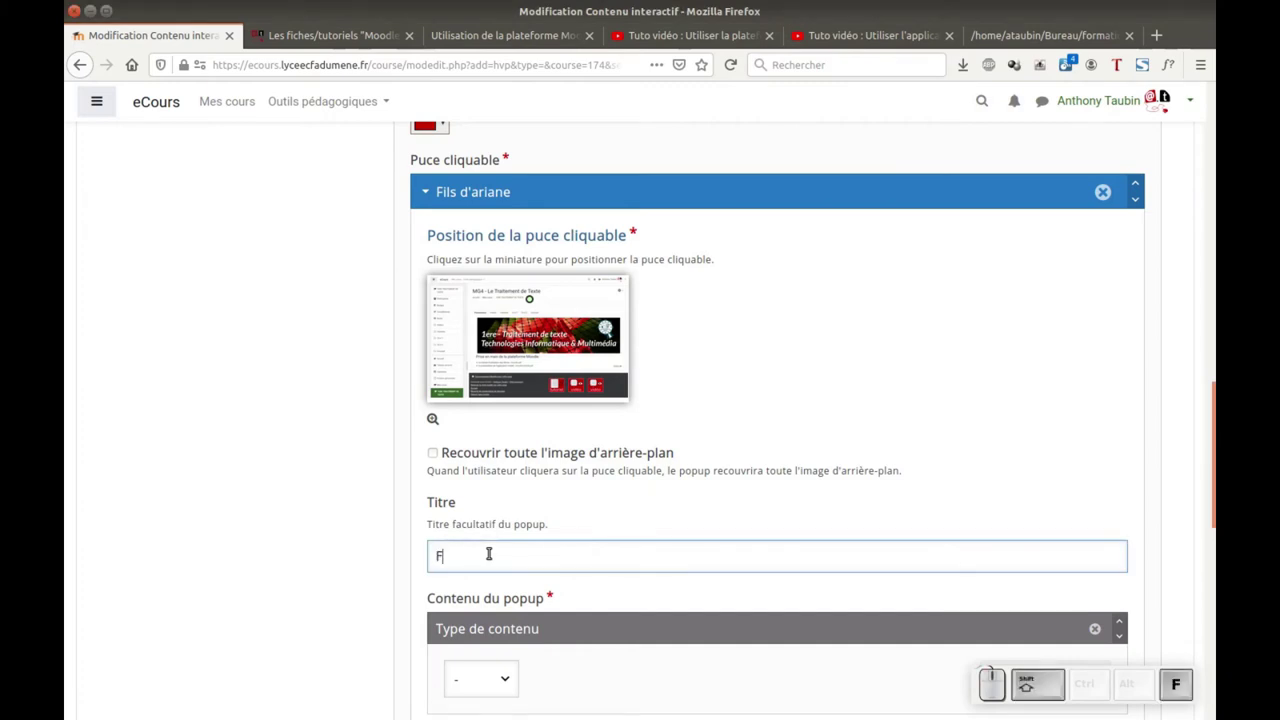
key("shift+space")
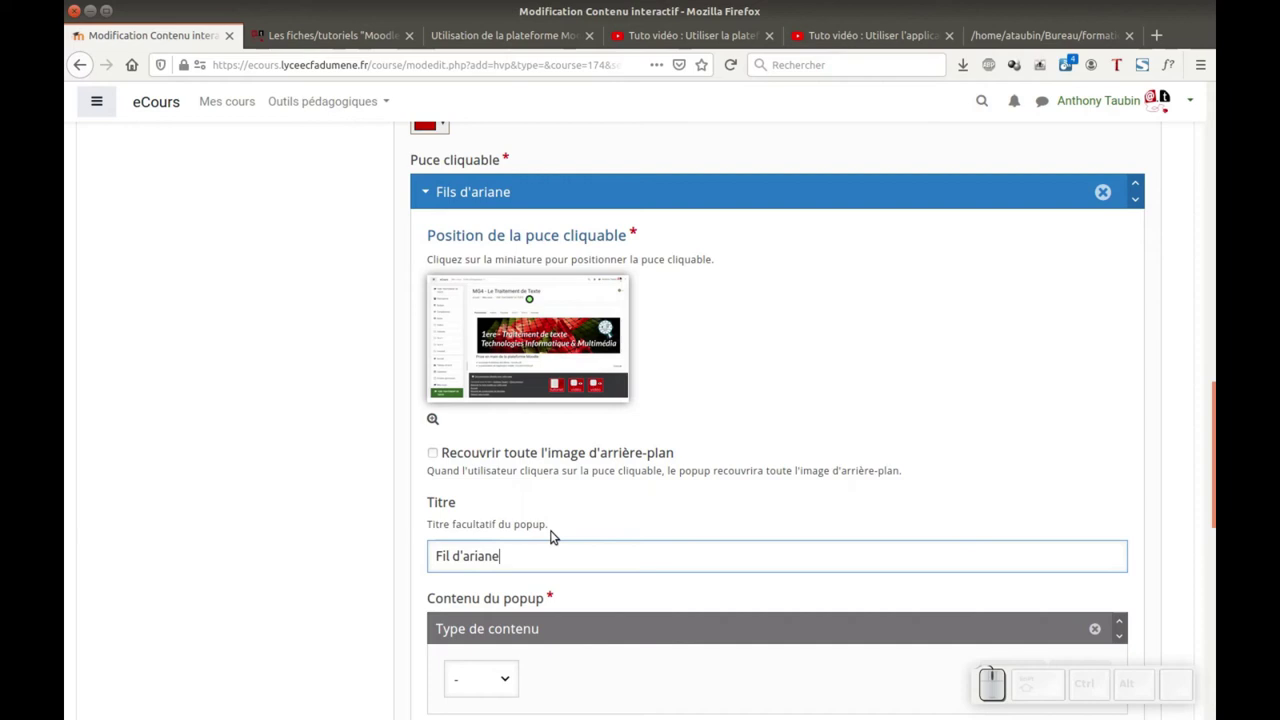
scroll("down", 3)
left_click(512, 499)
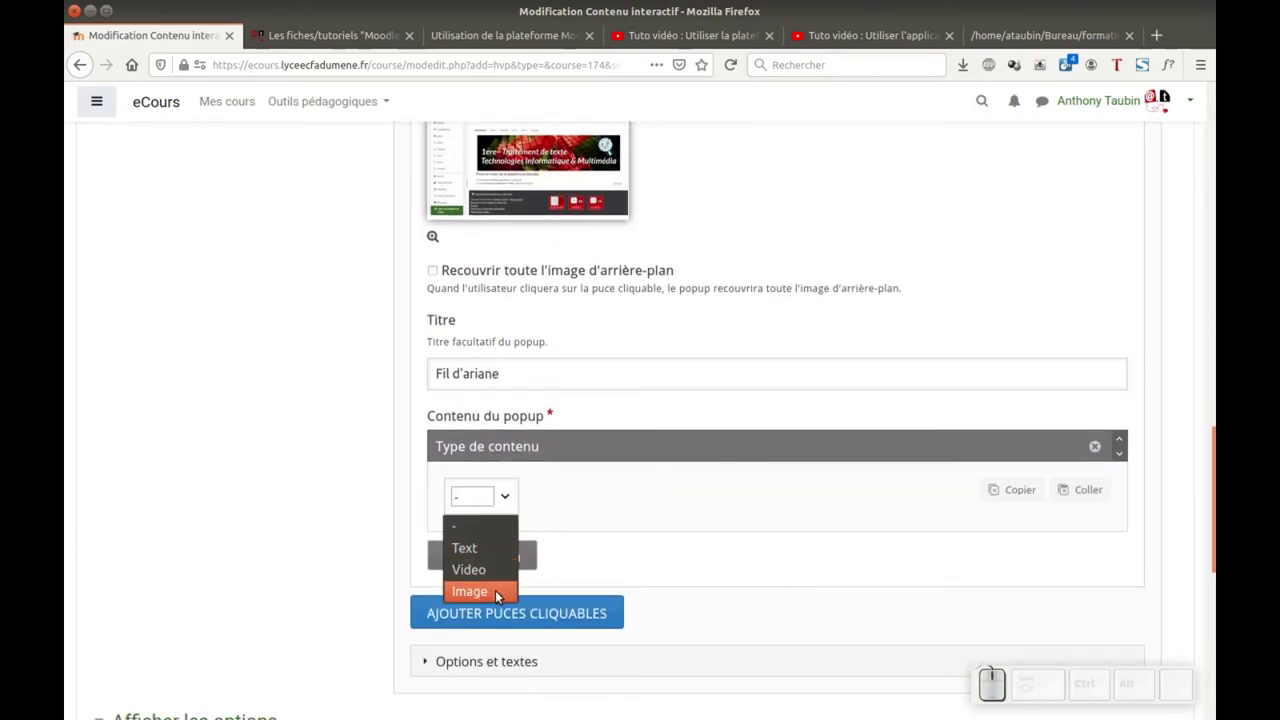
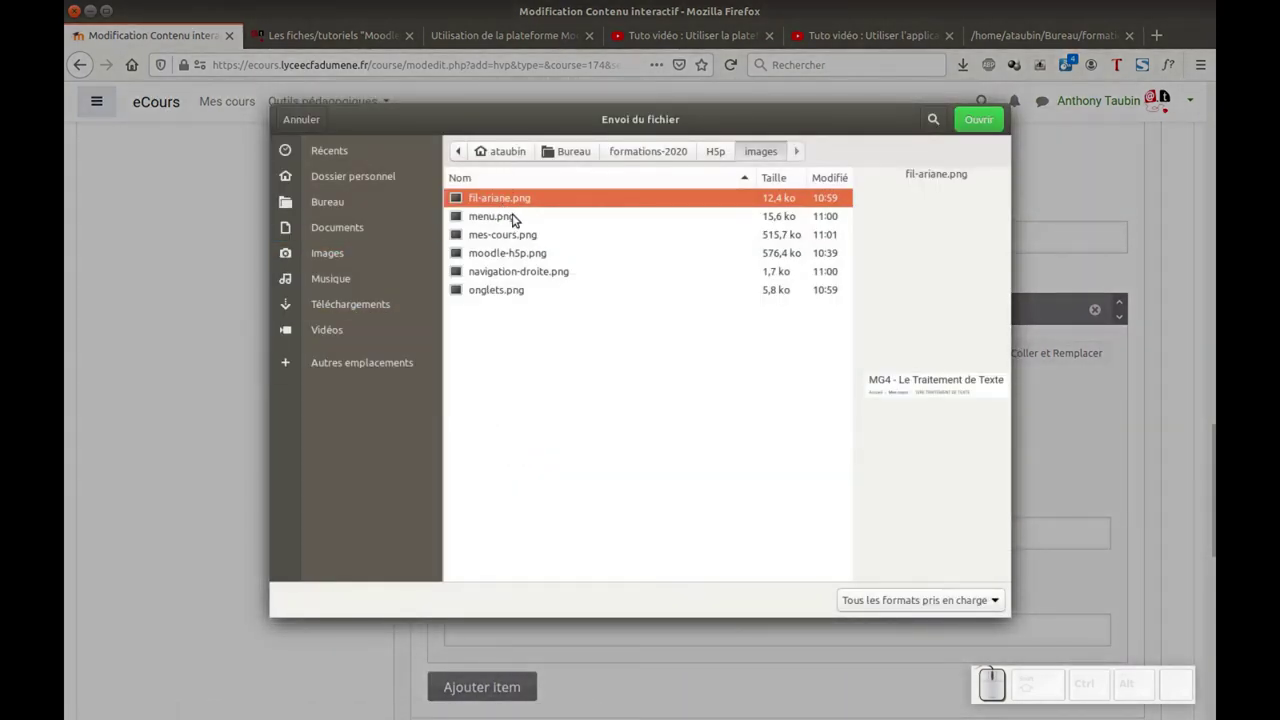
left_click(518, 202)
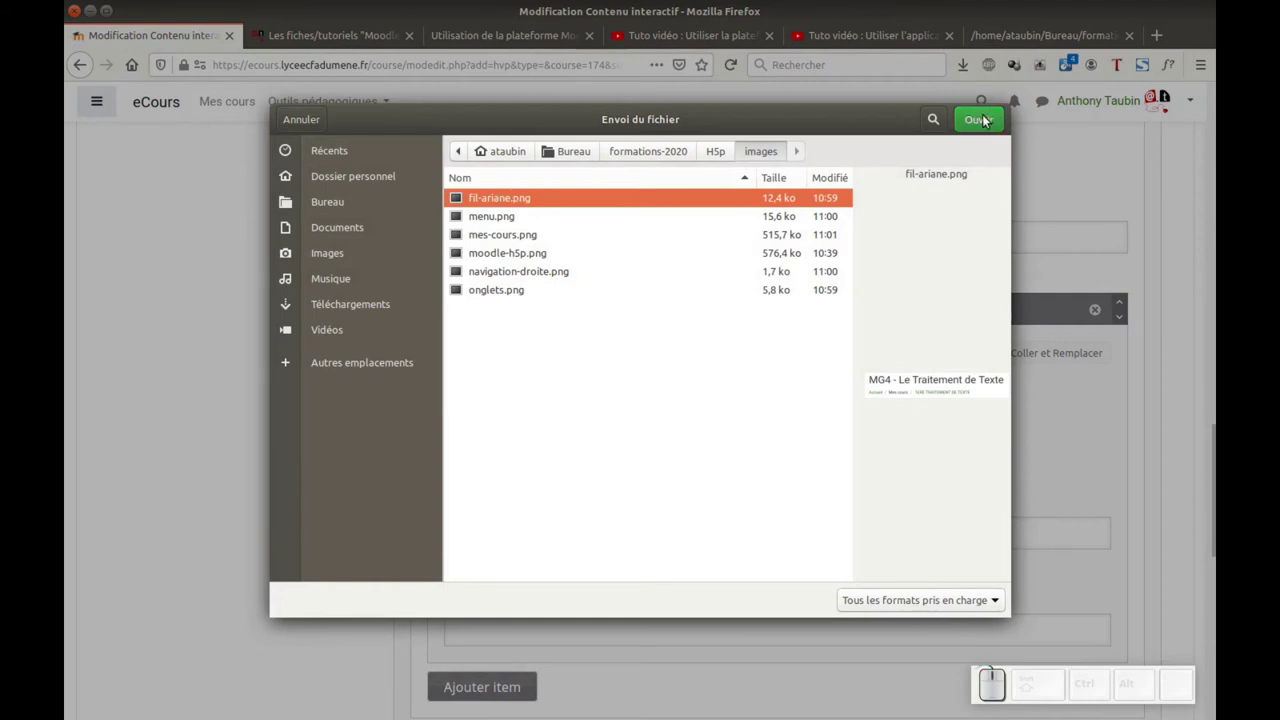
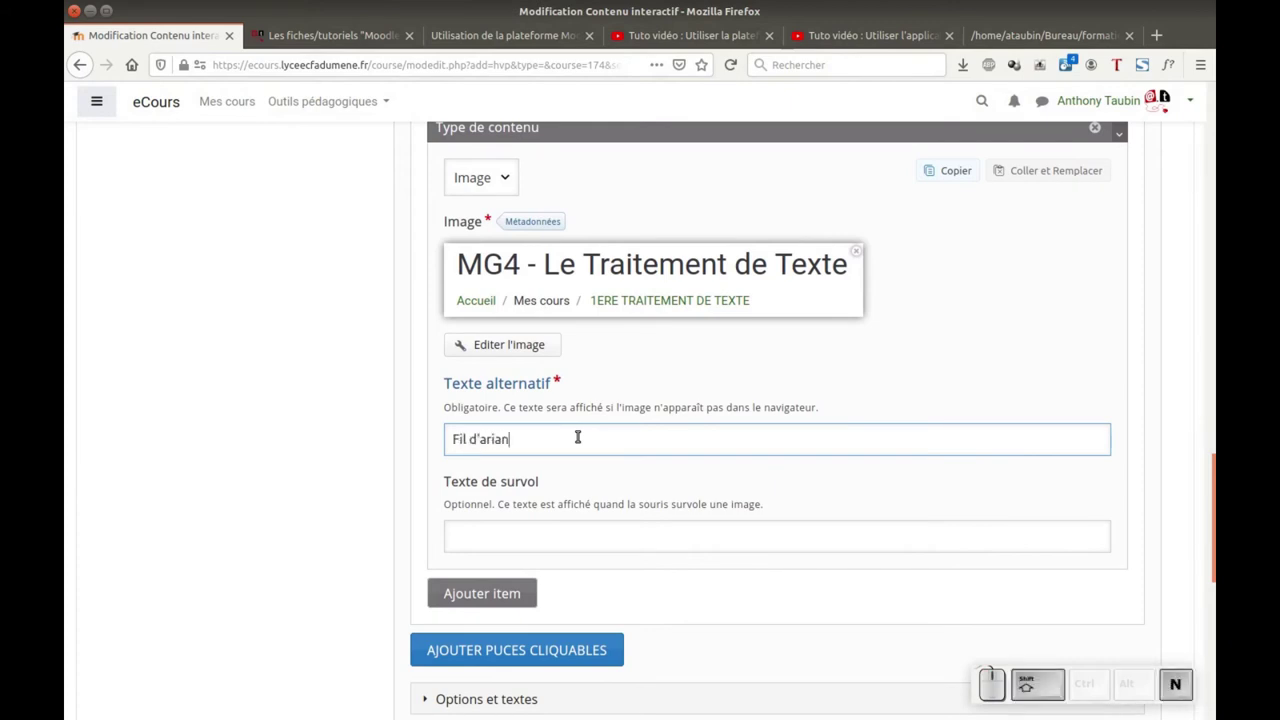
scroll("up", 3)
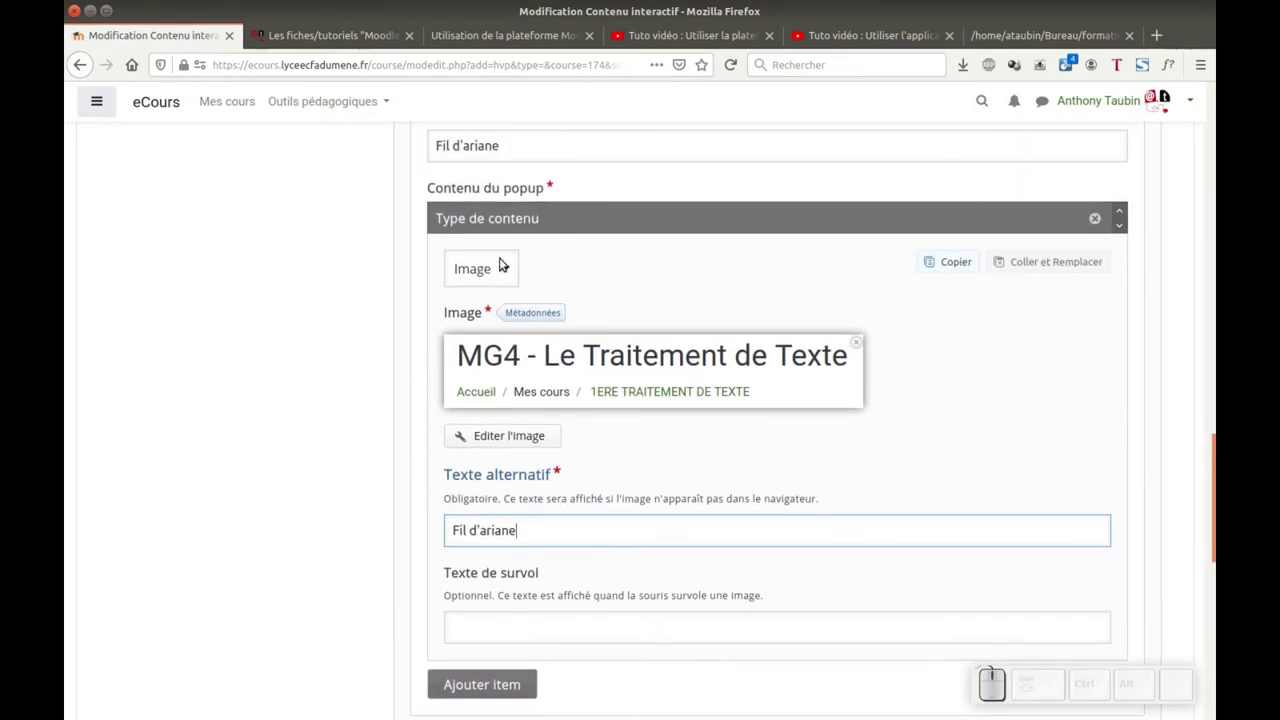
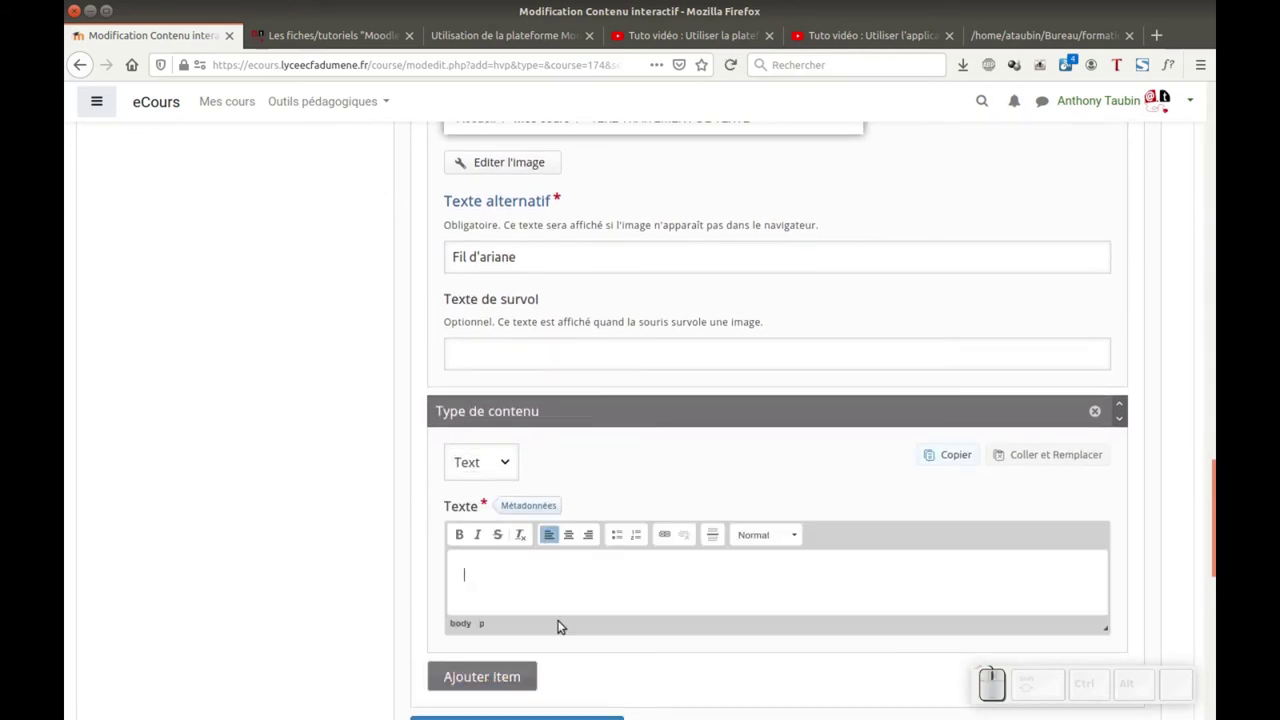
- Write 'Le fil d'ariane permet de naviguer dans le cours.' in the popup's text item
key("shift+space")
key("shift+space")
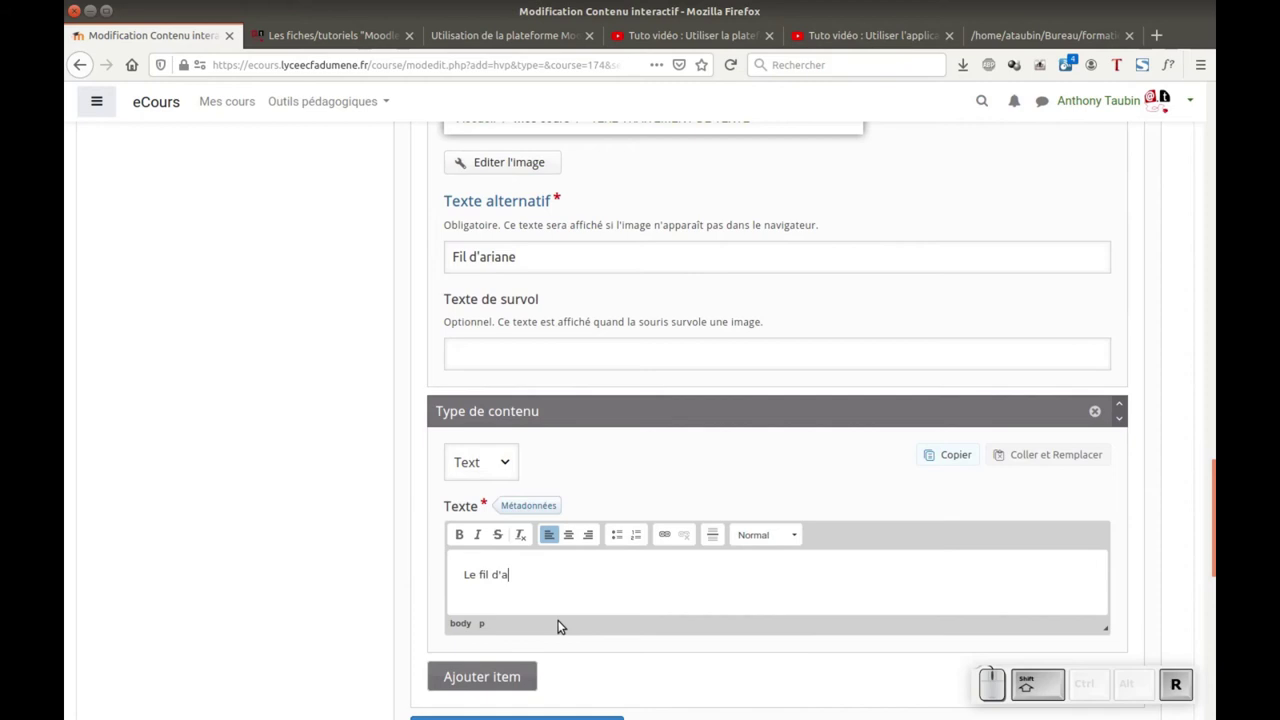
key("BackSpace")
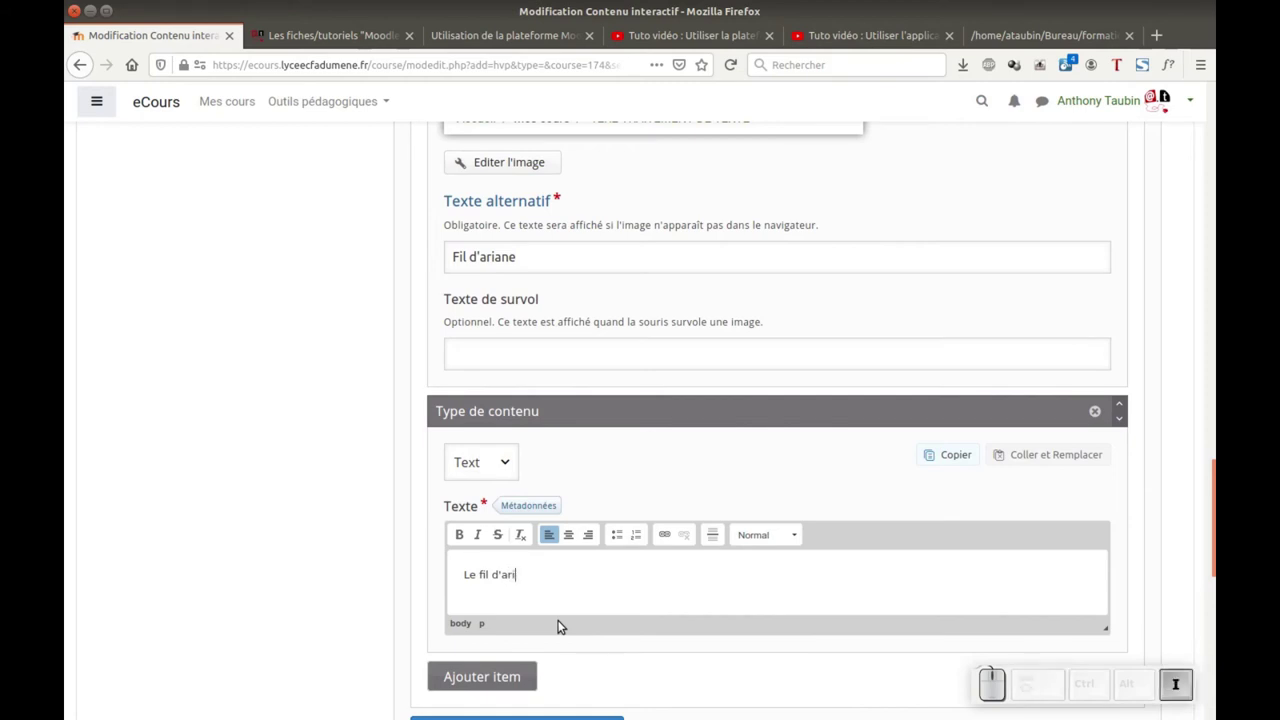
key("space")
key("space")
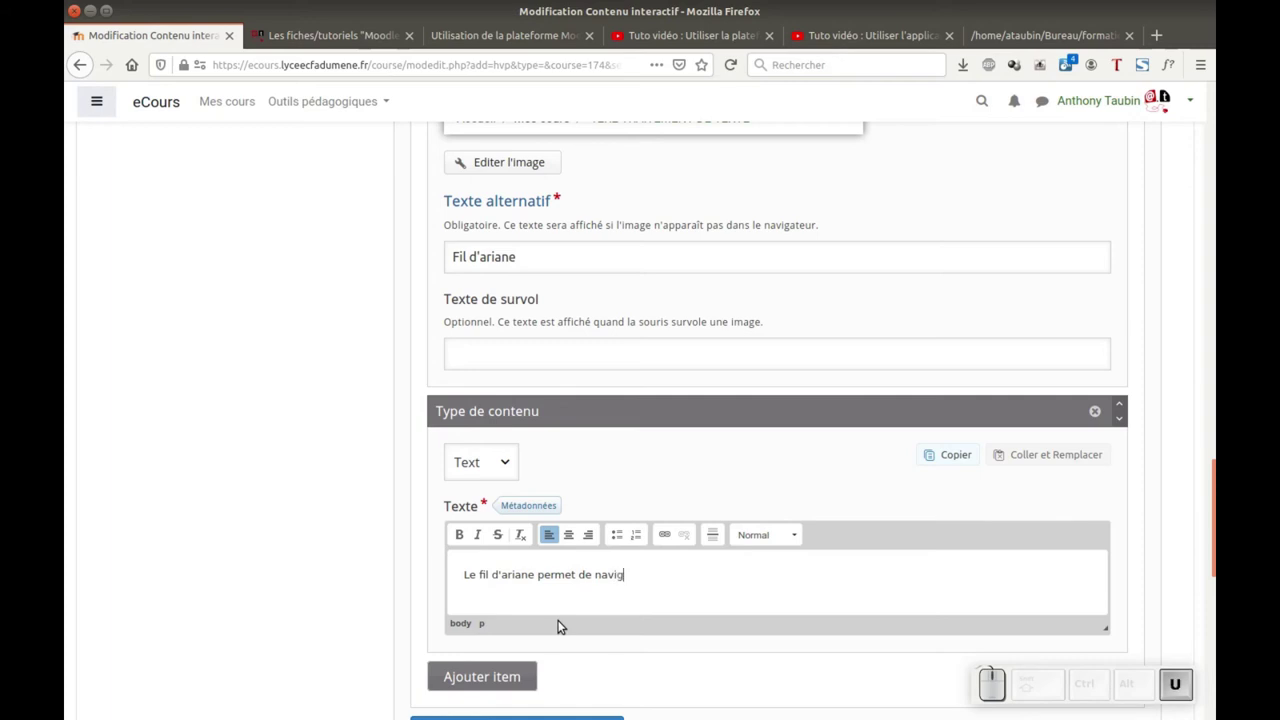
key("space")
key("space")
key("space")
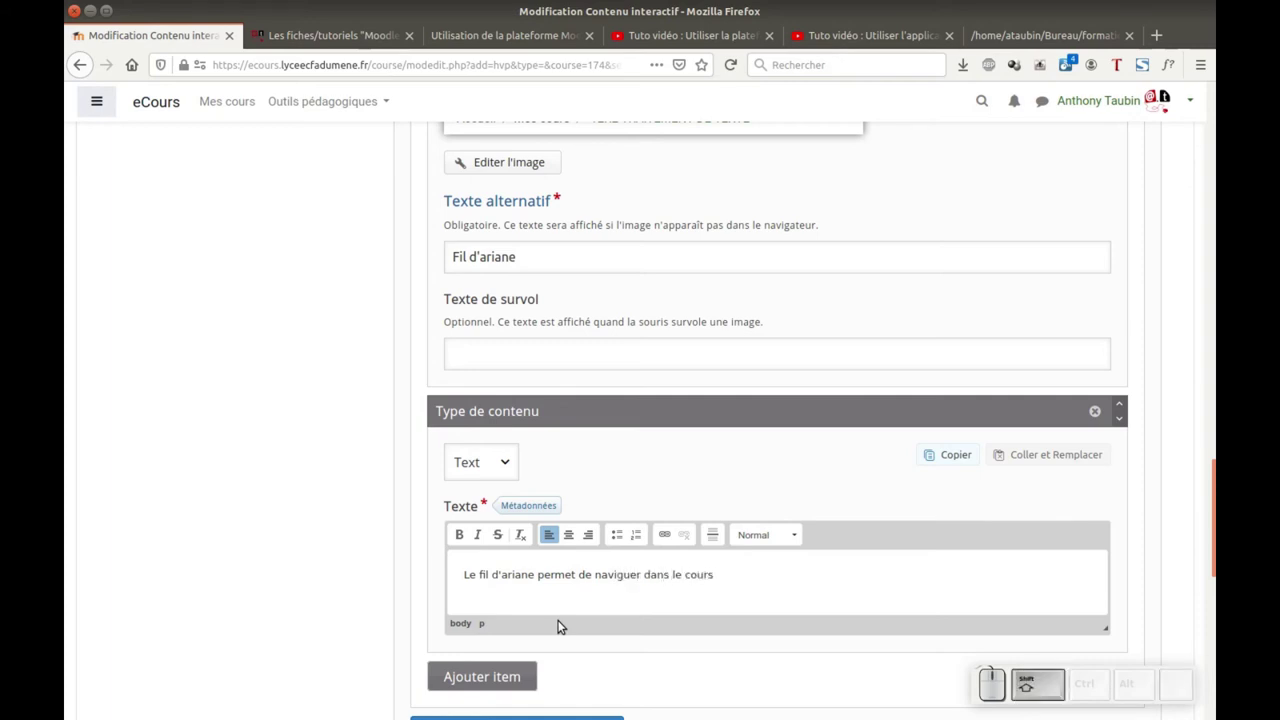
key("shift+;")
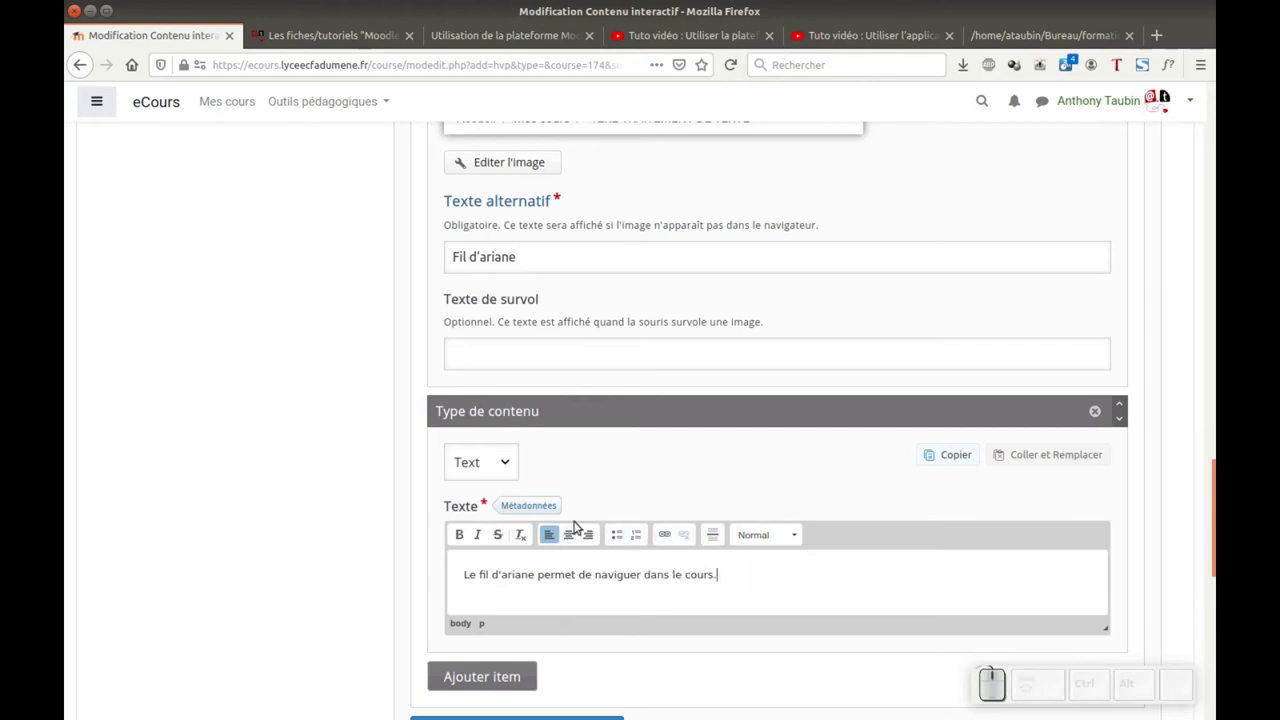
- Add another hotspot on the screenshot and set its popup content type to Video
scroll("down", 3)
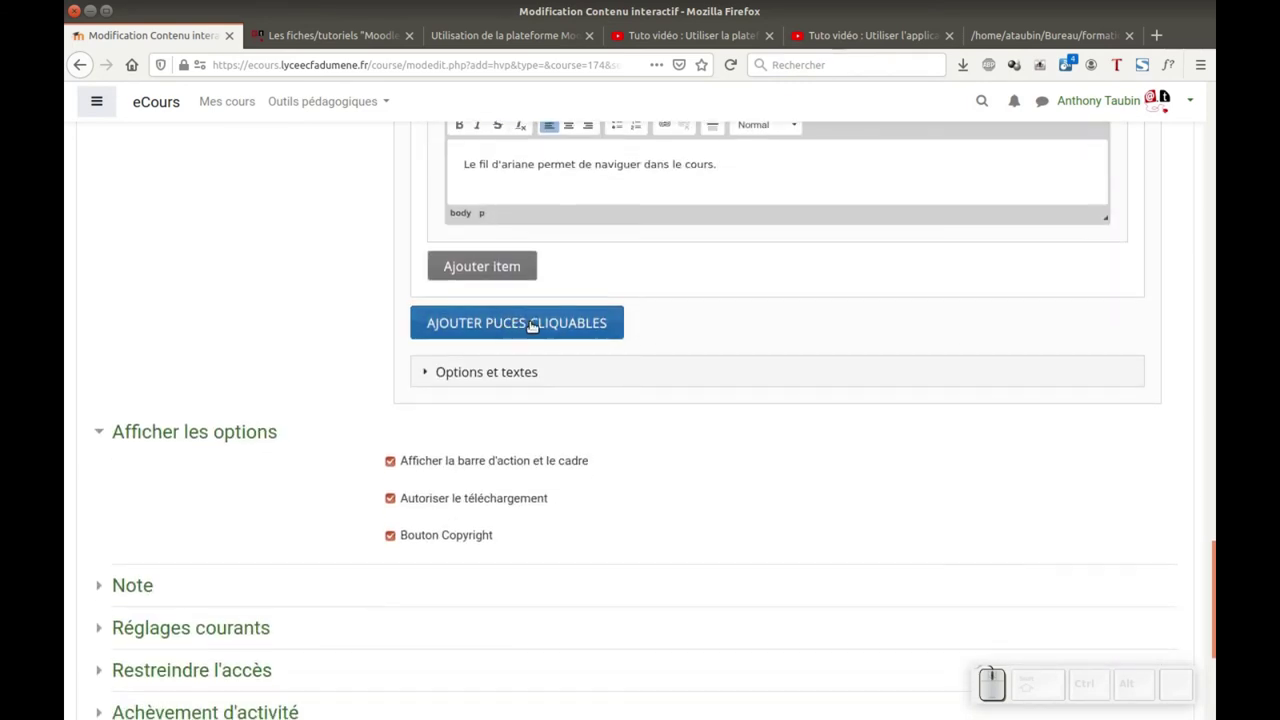
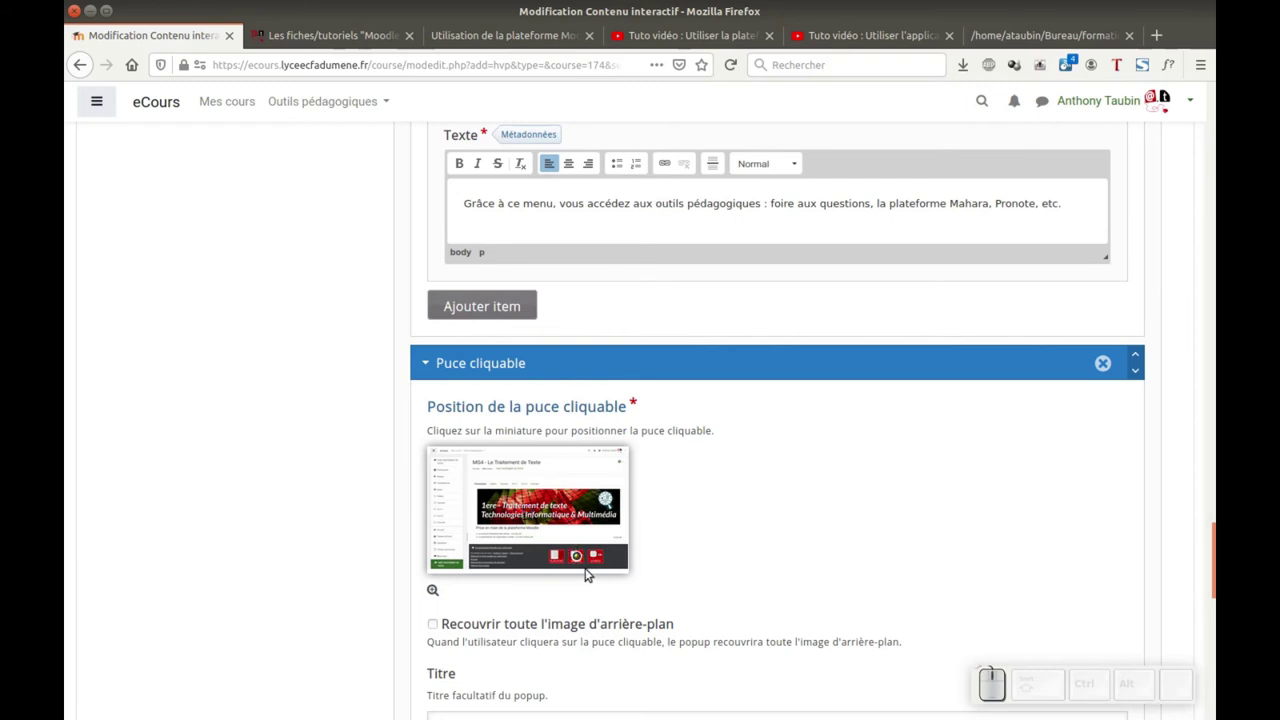
scroll("down", 3)
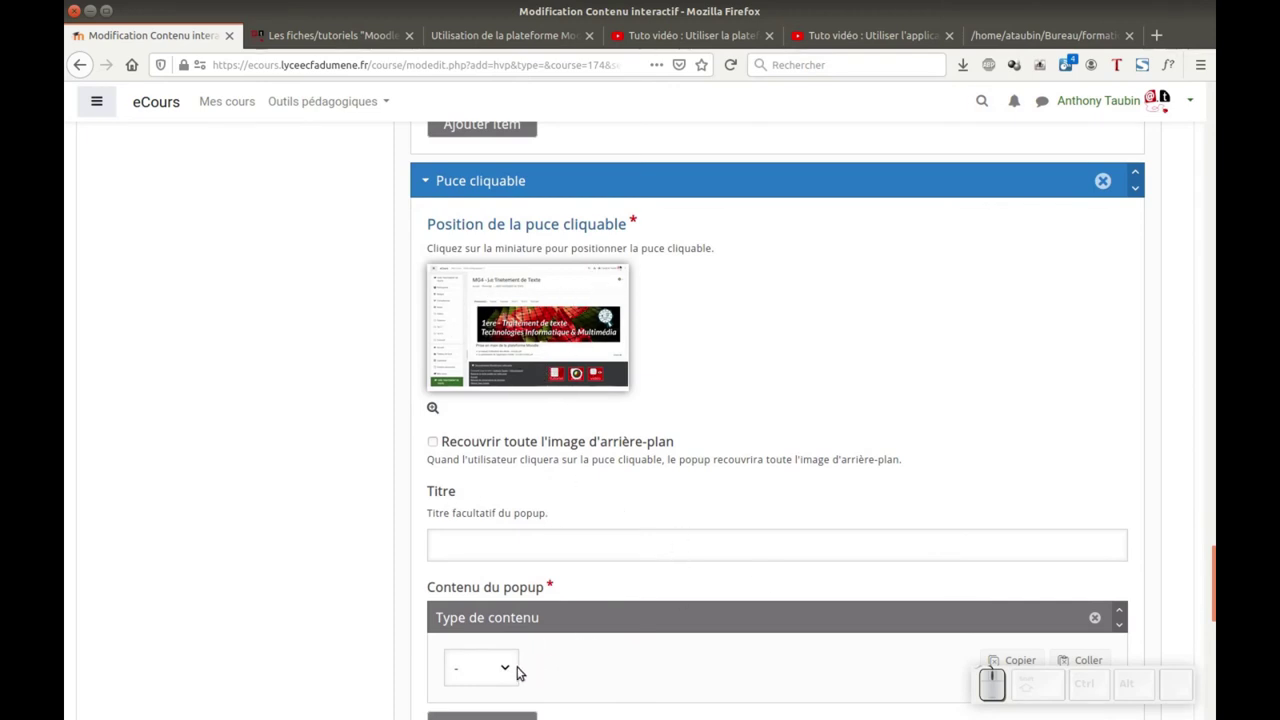
scroll("down", 3)
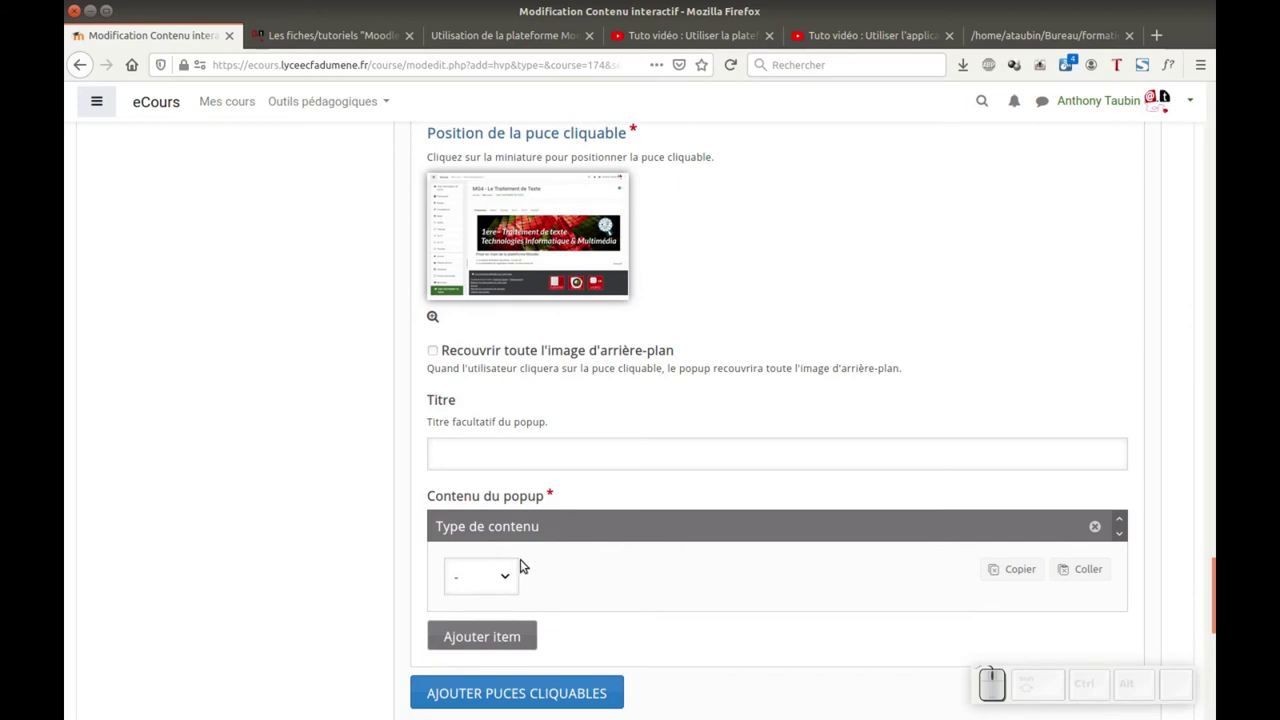
left_click(512, 580)
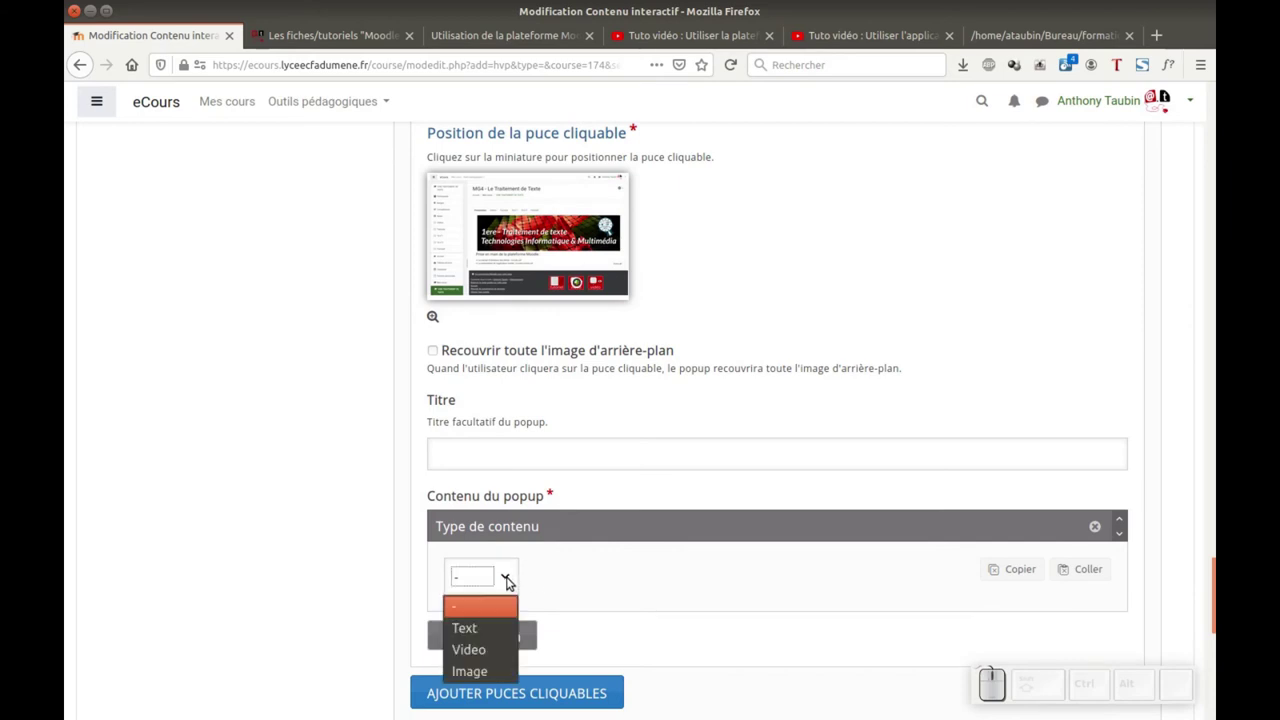
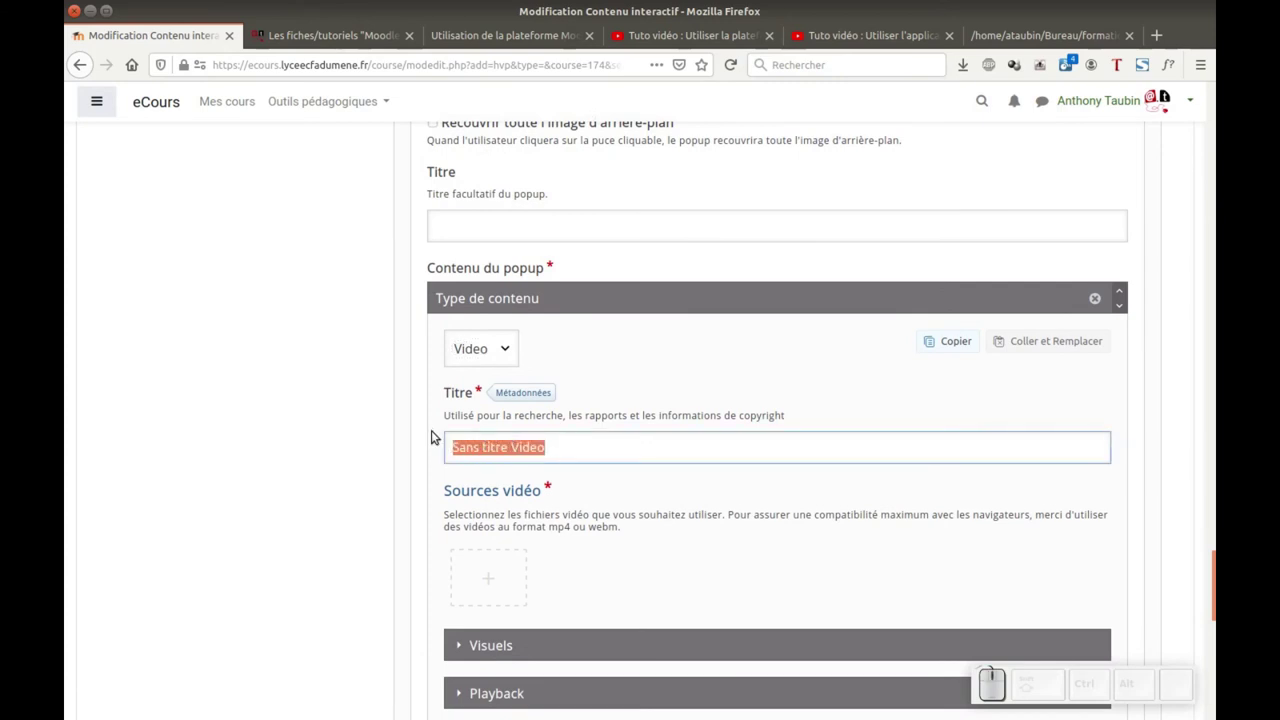
- Title the video 'Manuel de la plateforme Moodle' and add a YouTube link as its source
key("shift+space")
key("shift+space")
key("shift+space")
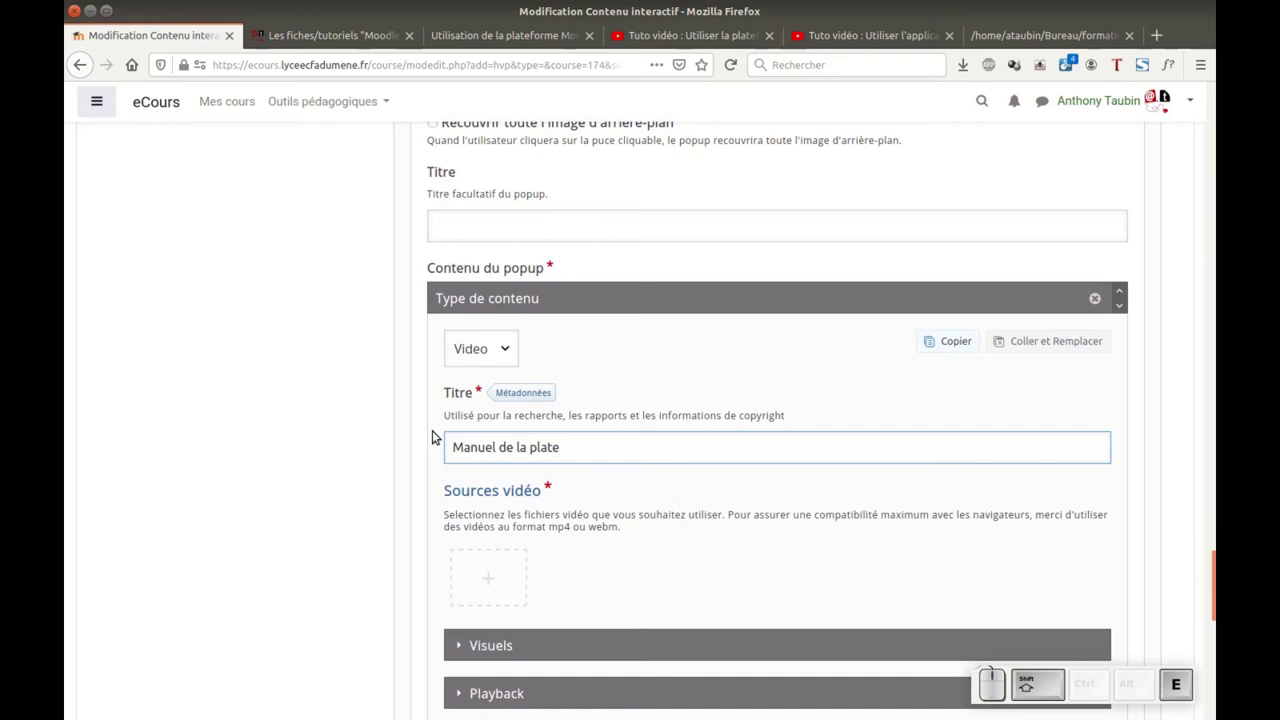
key("space")
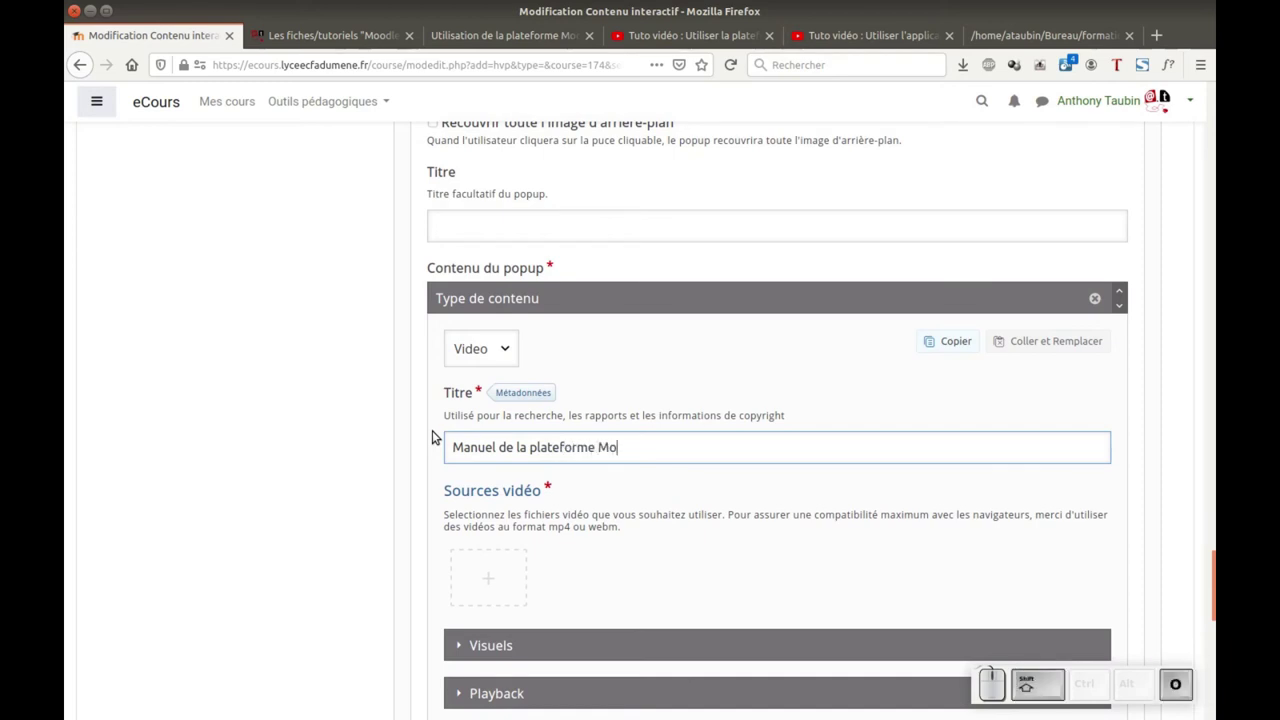
scroll("down", 3)
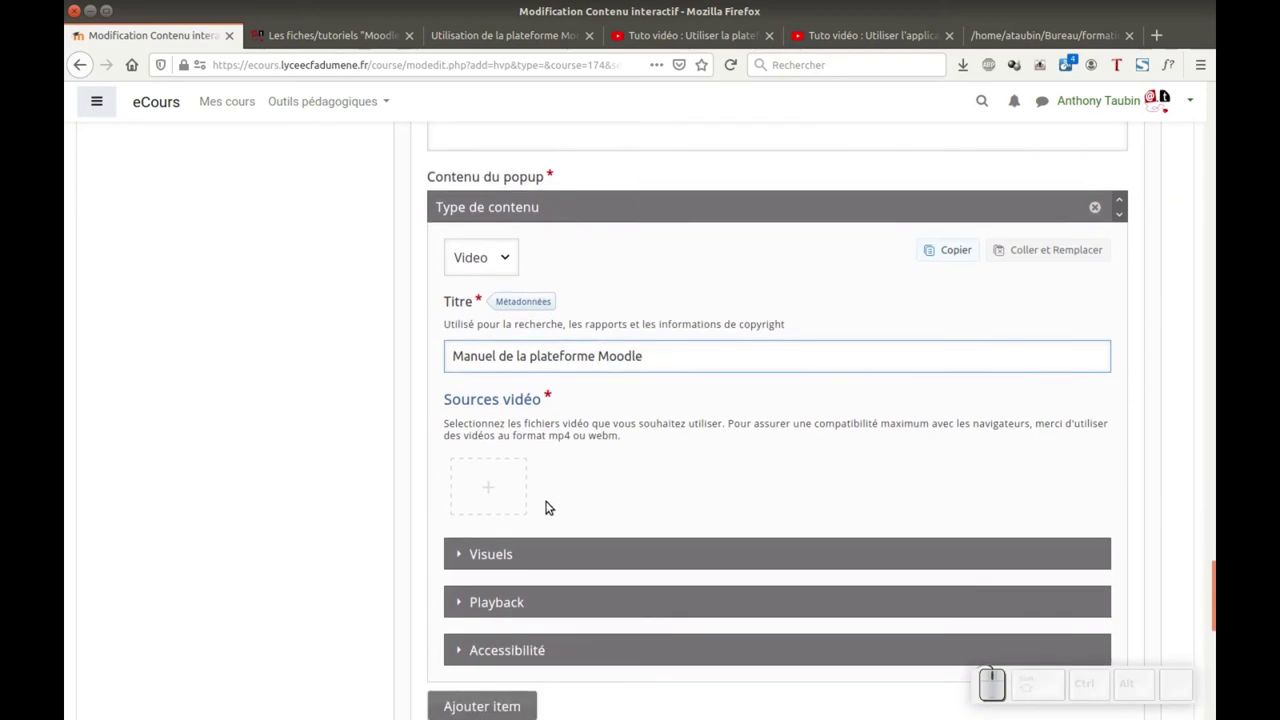
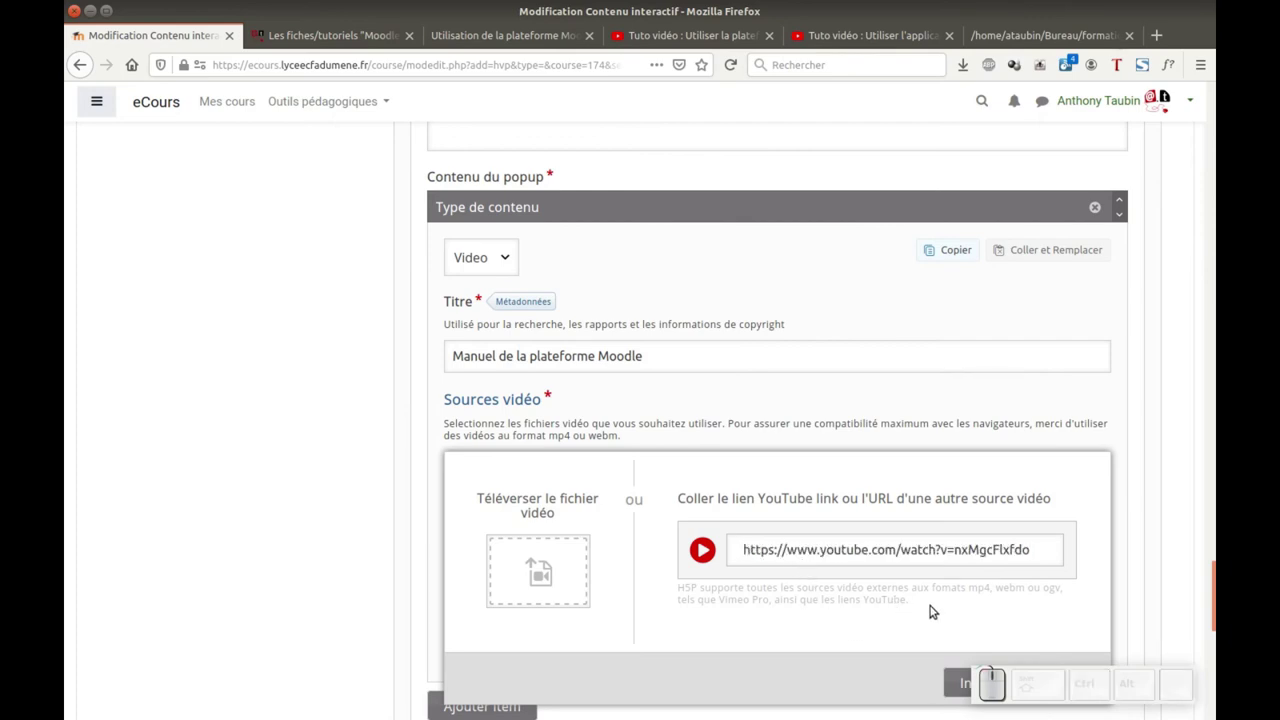
scroll("down", 3)
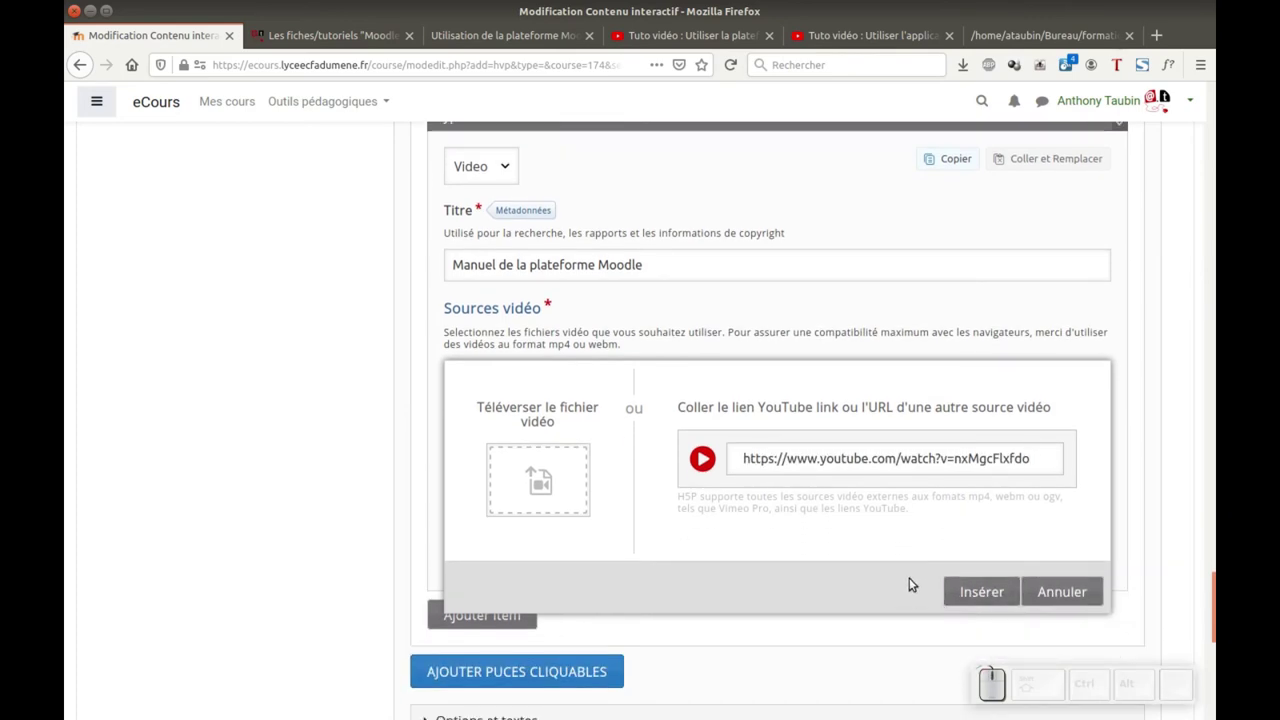
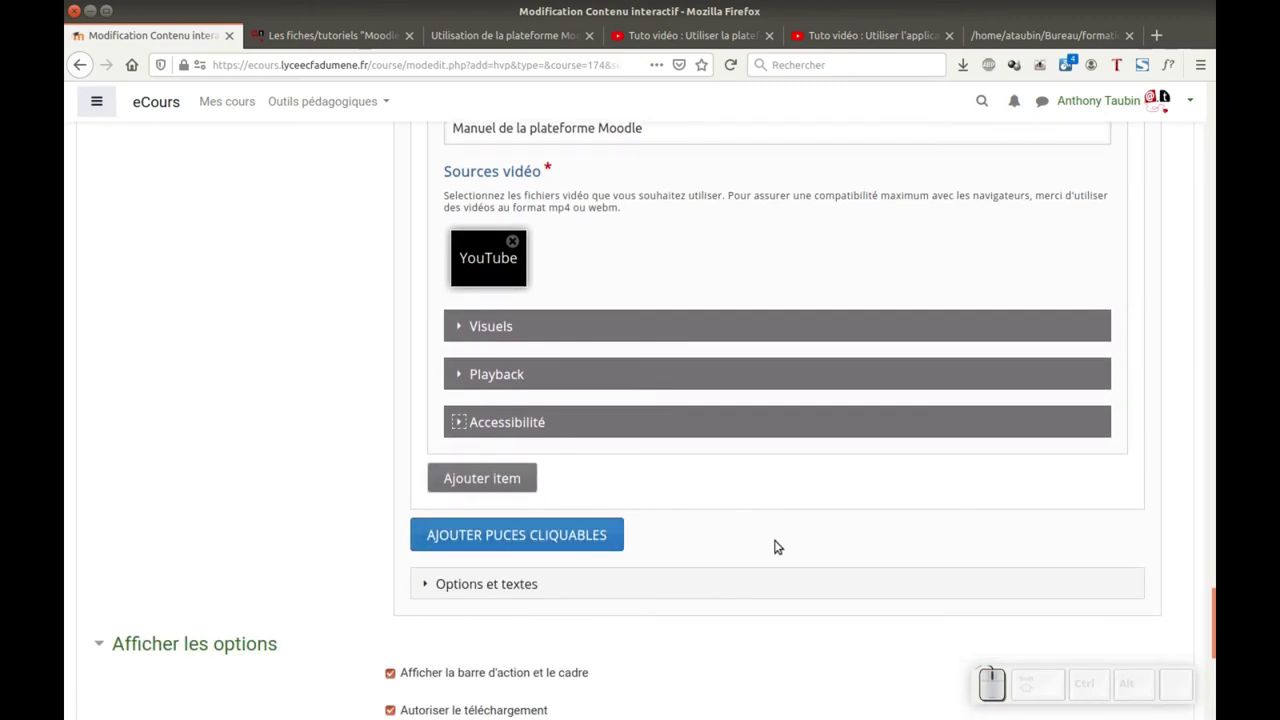
- Review the Note grade settings (maximum grade 10) before saving the activity with Enregistrer et afficher
scroll("up", 3)
scroll("up", 3)
scroll("up", 3)
scroll("up", 3)
scroll("down", 3)
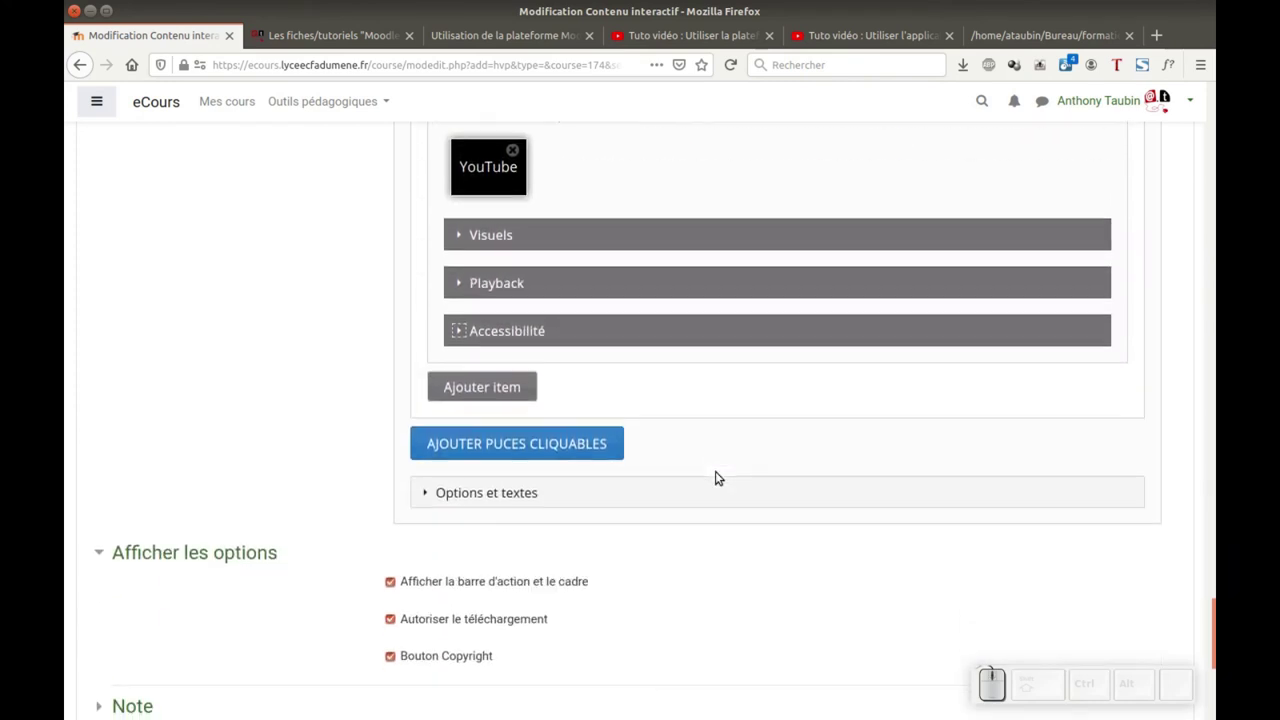
scroll("down", 3)
left_click(116, 479)
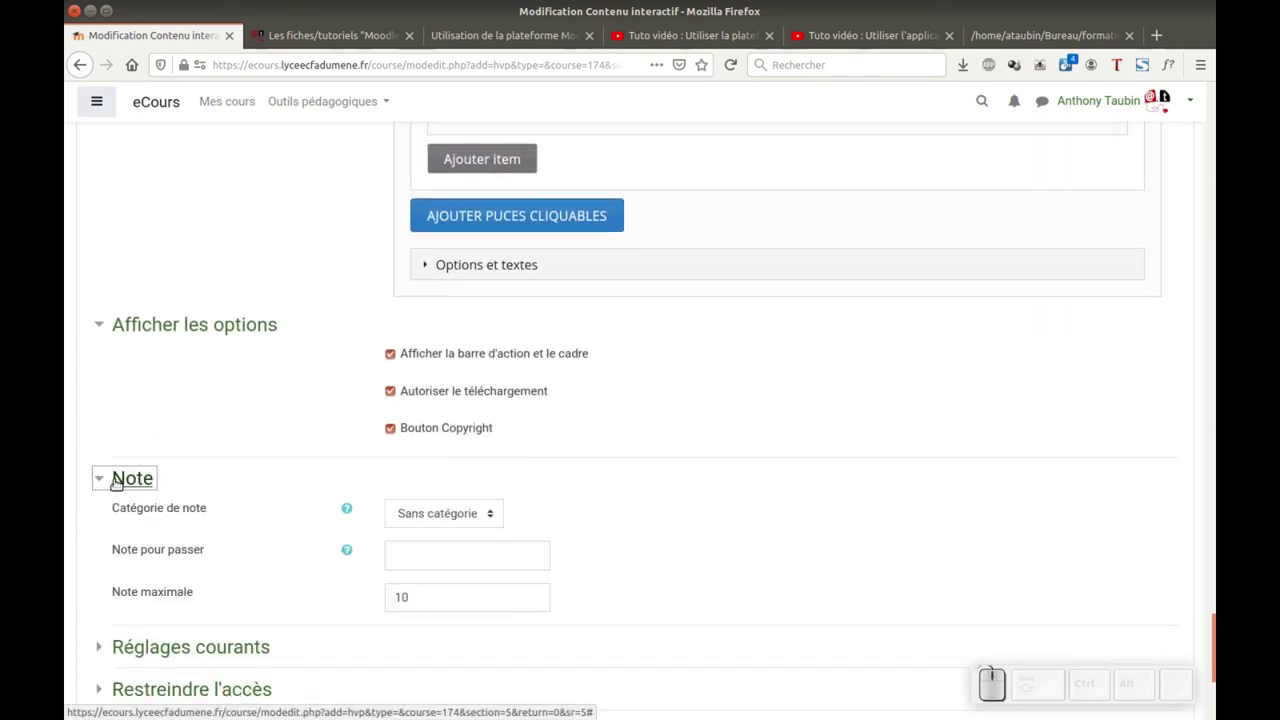
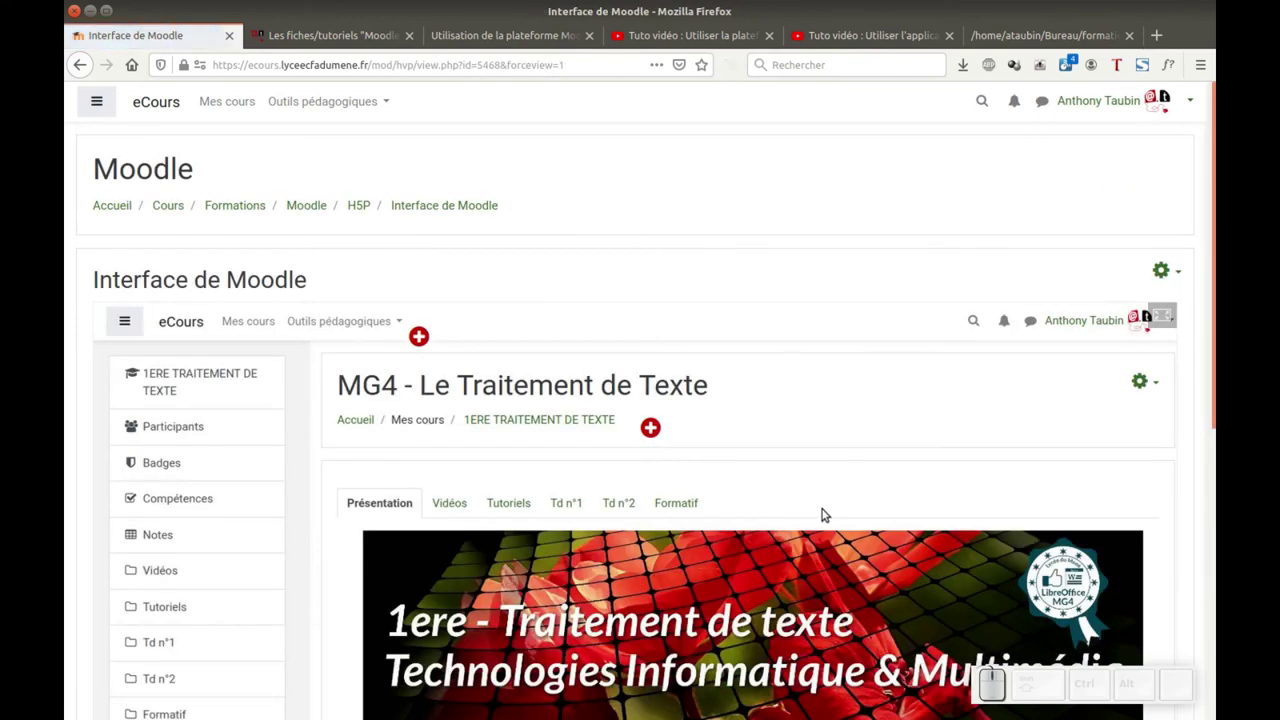
- Scroll through the saved 'Interface de Moodle' activity page showing the hotspot image
scroll("down", 3)
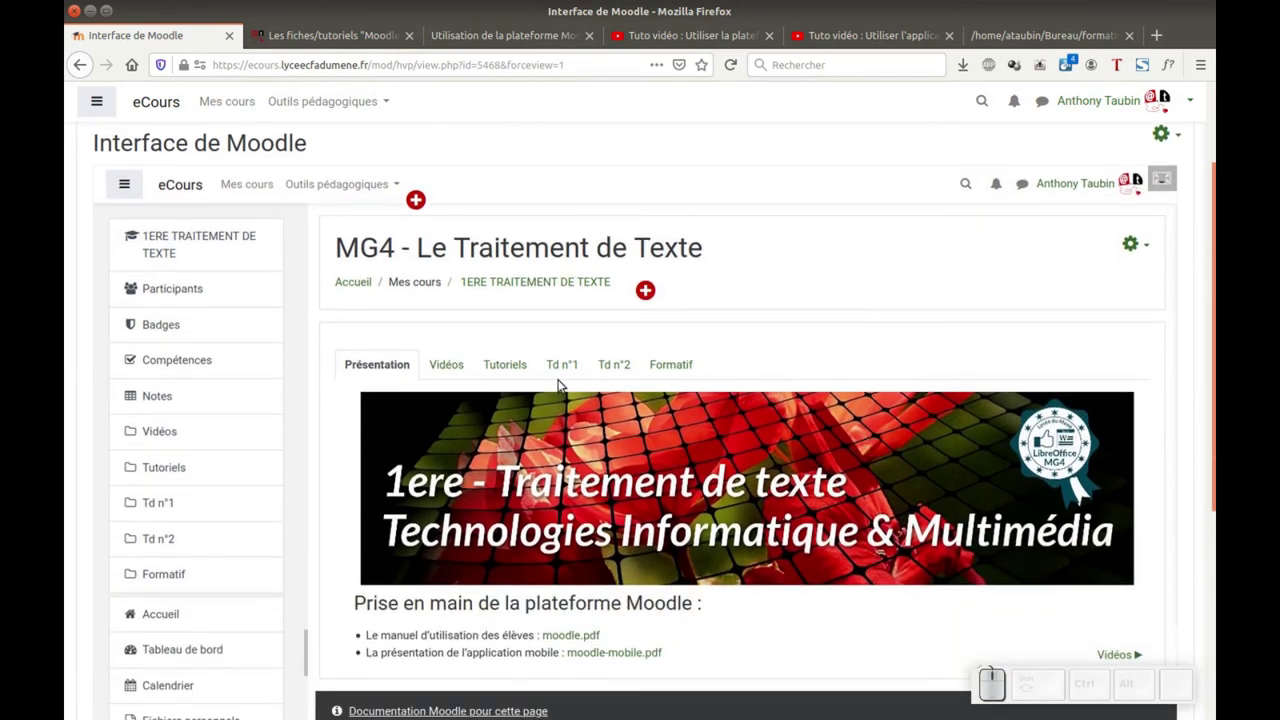
scroll("down", 3)
scroll("up", 3)
scroll("up", 3)
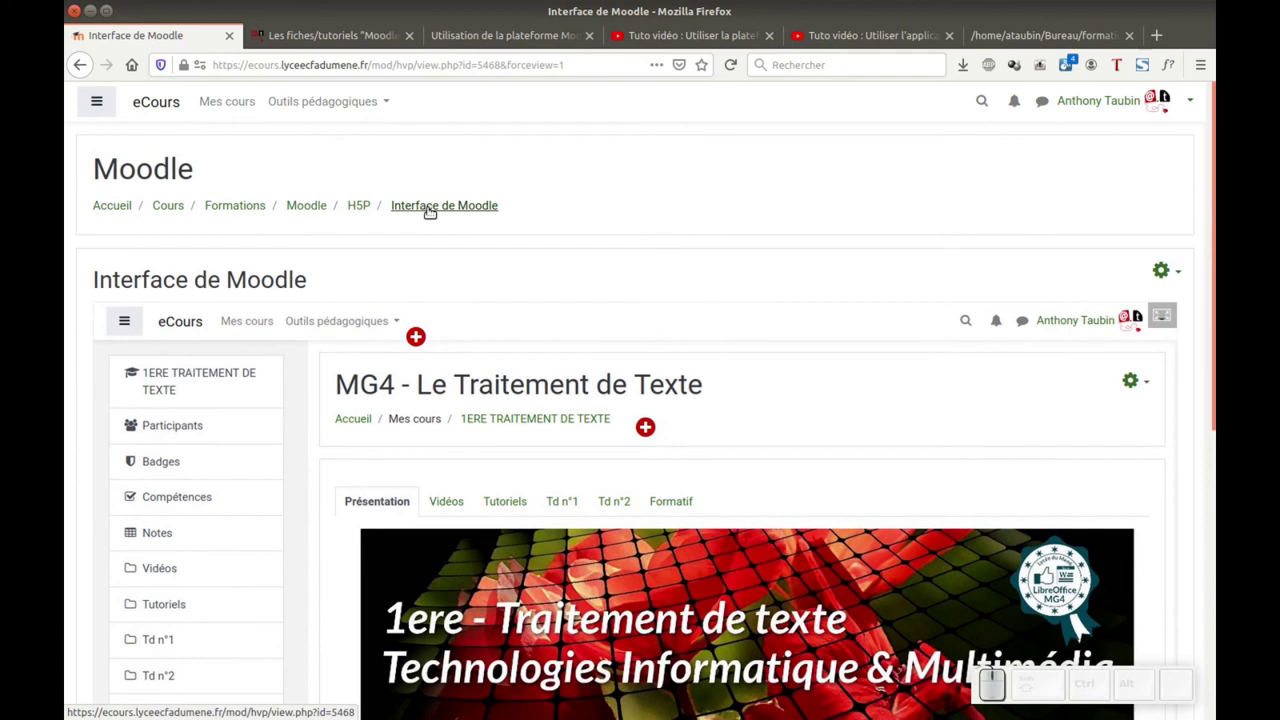
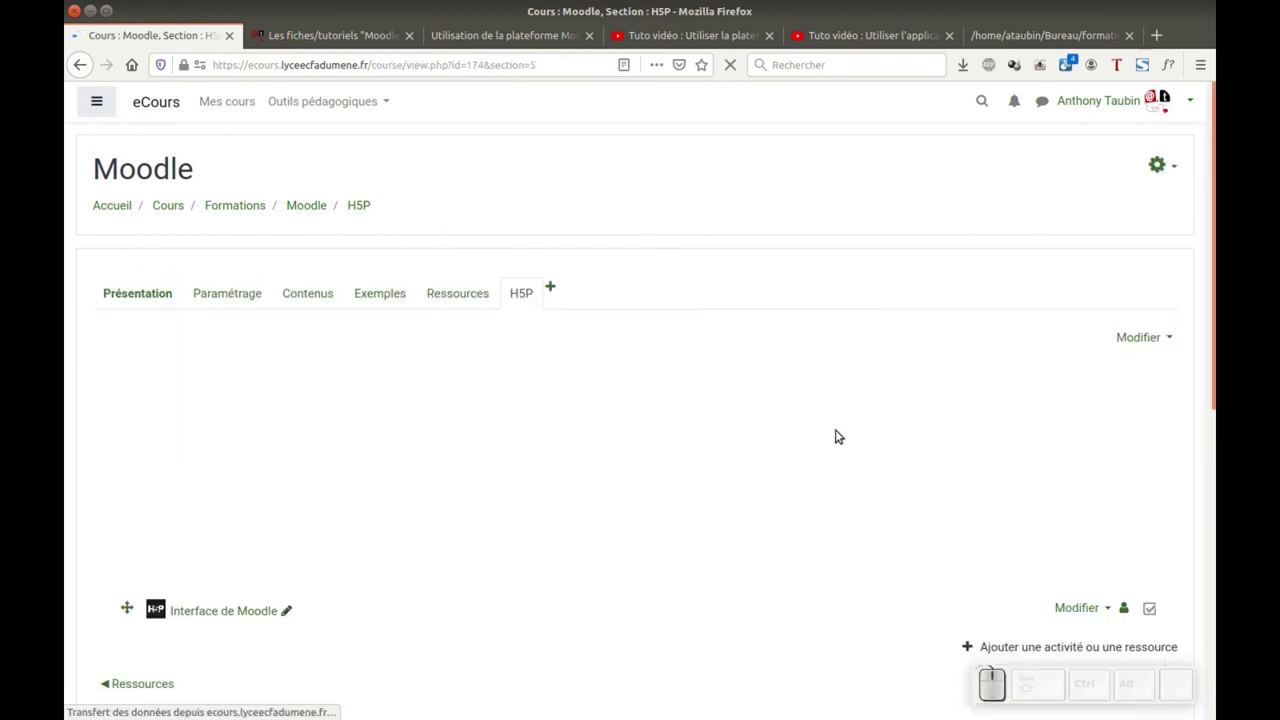
- Reopen the 'Interface de Moodle' activity's editing form via Modifier > Paramètres
left_click(1094, 608)
left_click(1017, 591)
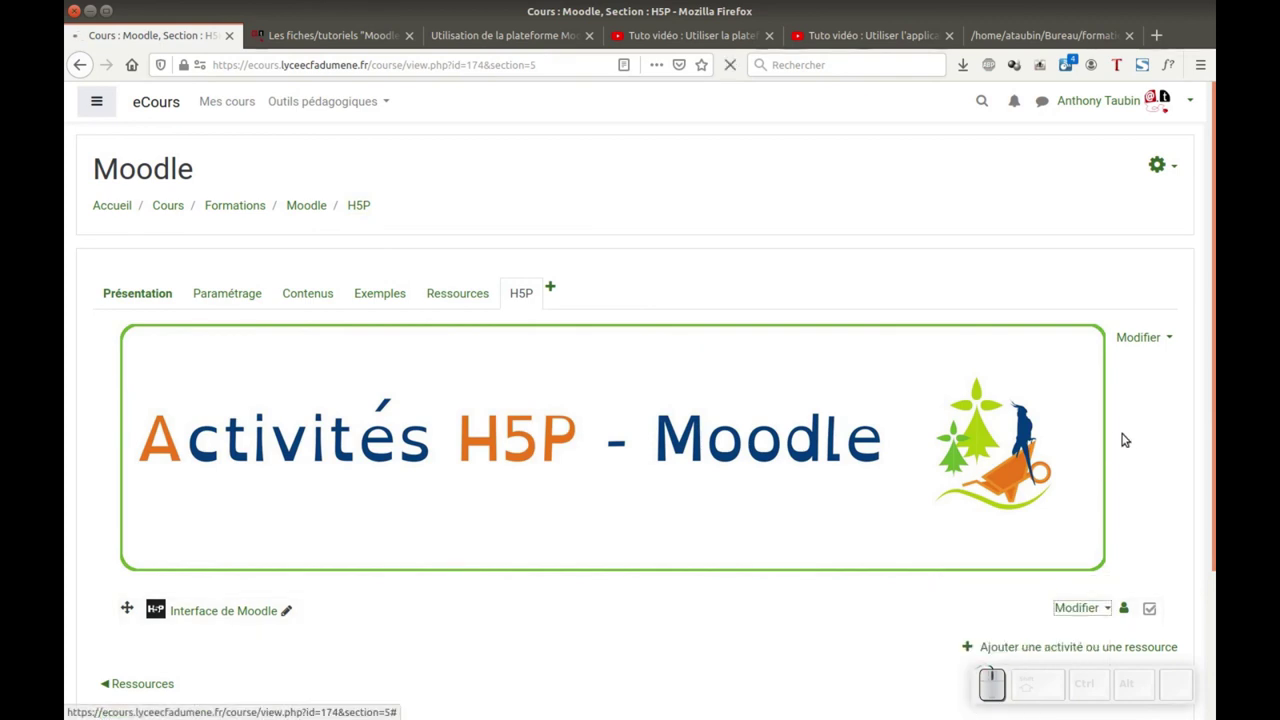